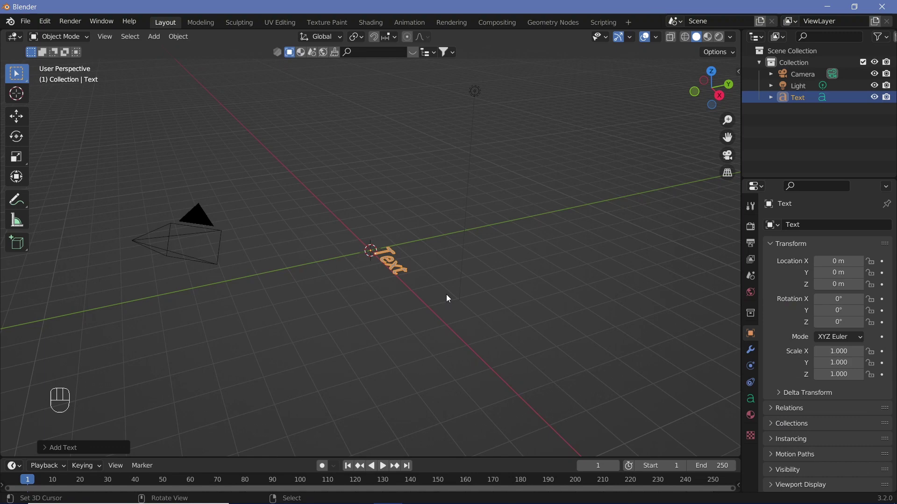
- Rotate the text object 90° on X so it stands upright
key("r")
key("x")
key("9")
key("0")
key("Return")
left_click_drag(425, 295, 468, 203)
left_click_drag(506, 338, 437, 312)
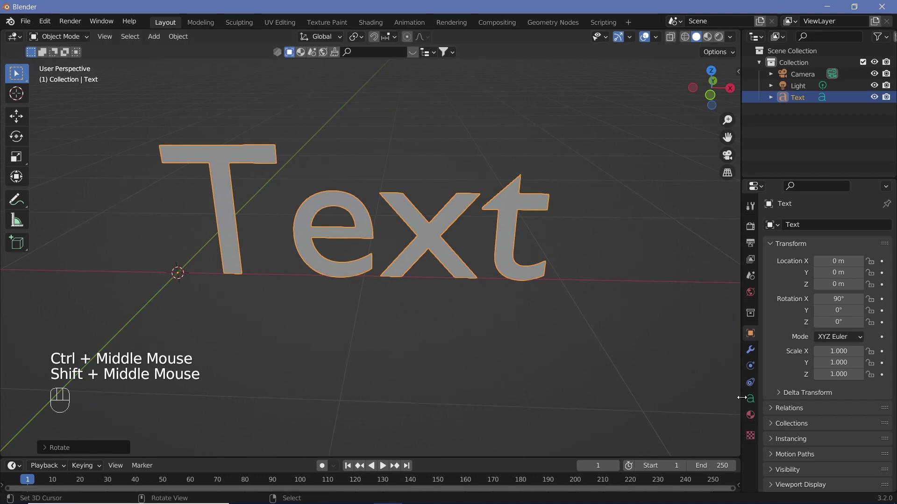
- Set the text's Fill Mode to None so the letters become hollow outlines
left_click(754, 402)
left_click_drag(835, 314, 836, 329)
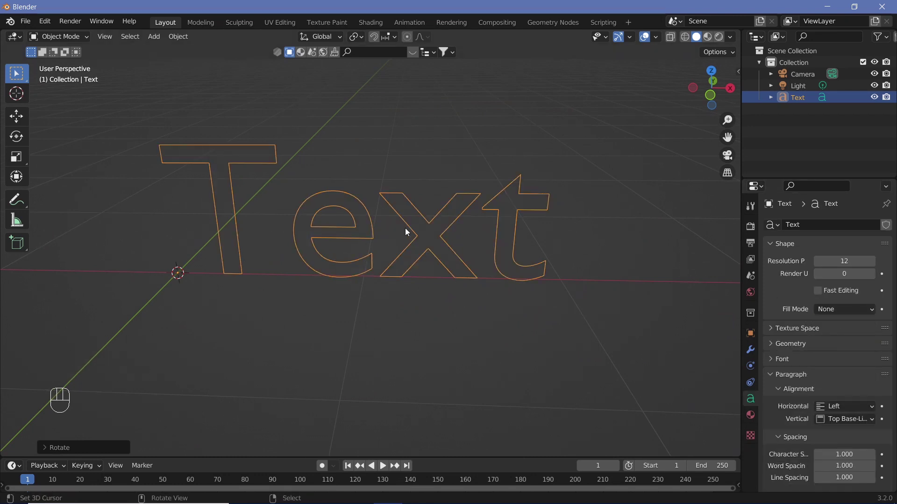
- Replace the text content with the uppercase word TEXT
key("Tab")
key("Tab")
key("Tab")
key("BackSpace")
key("BackSpace")
key("BackSpace")
key("BackSpace")
key("shift+t")
key("shift+e")
key("shift+x")
key("shift+t")
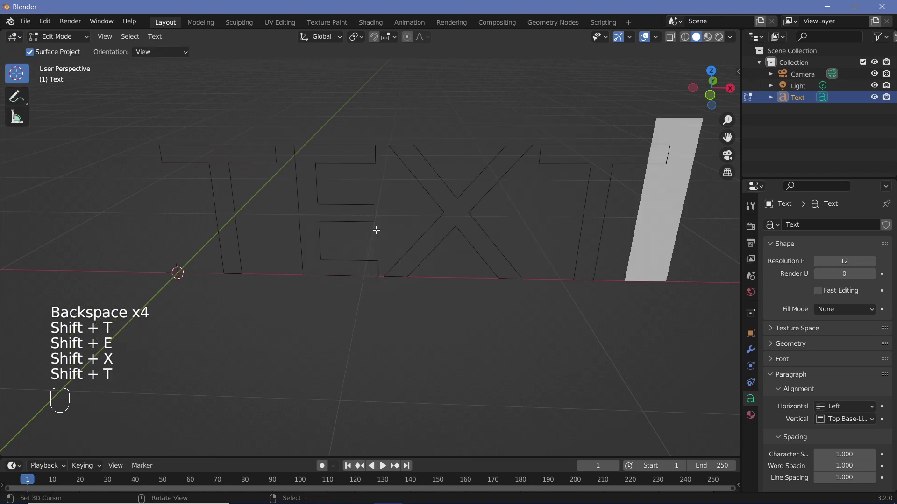
key("Tab")
middle_click(418, 253)
left_click(418, 253)
middle_click(419, 251)
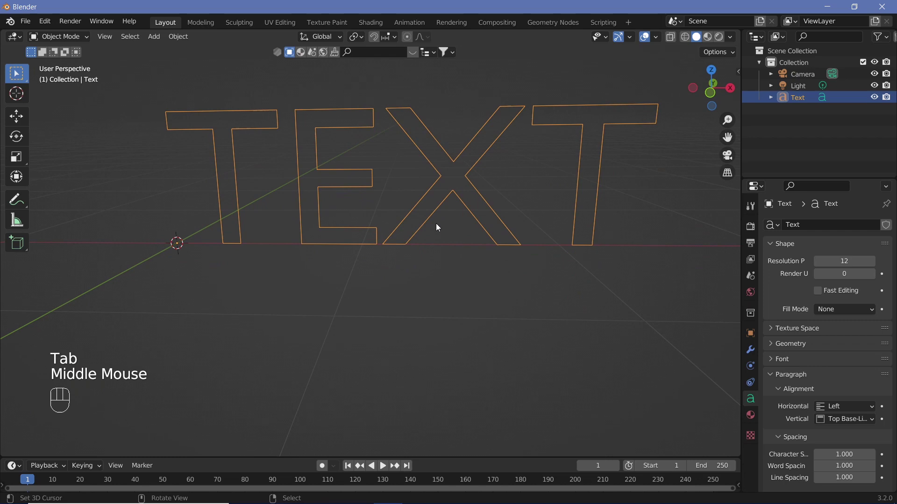
- Load the Kremlin font from the system fonts as the text's Regular typeface
left_click(784, 365)
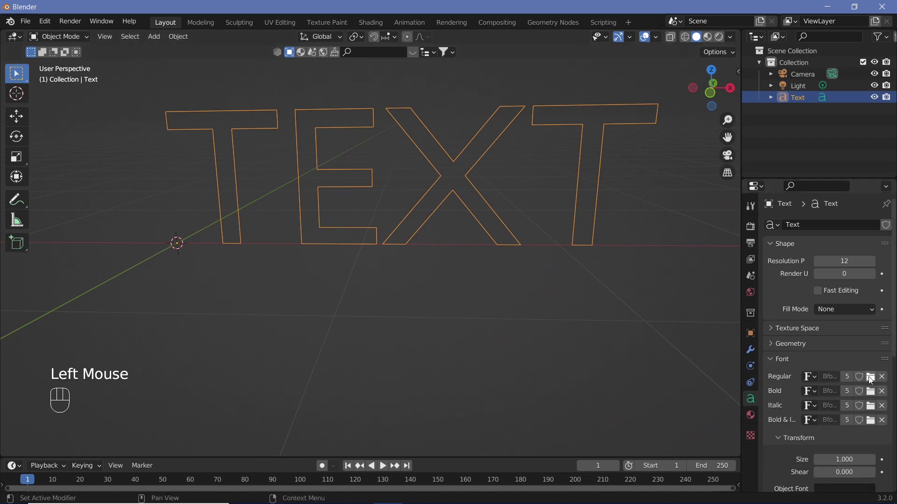
left_click(871, 380)
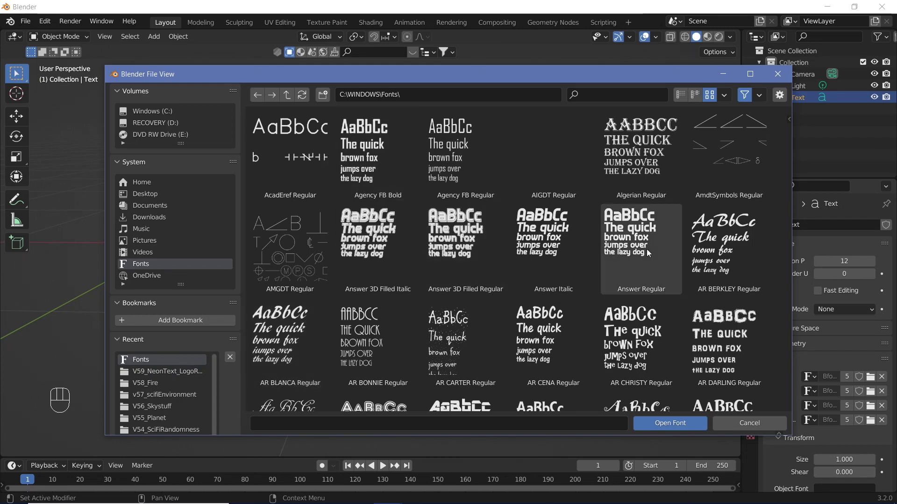
left_click_drag(548, 226, 477, 245)
middle_click(479, 248)
left_click(181, 35)
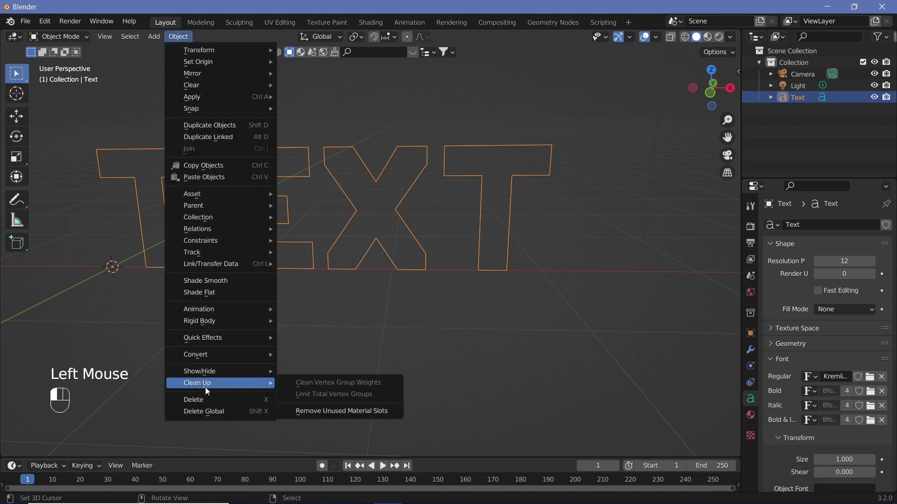
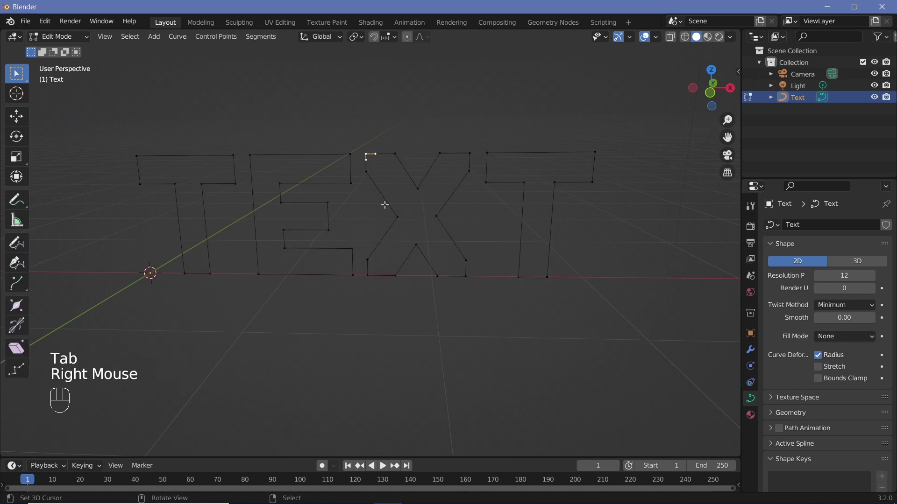
- Move one curve control point along Z as a trial, then undo it and return to object mode
key("g")
key("z")
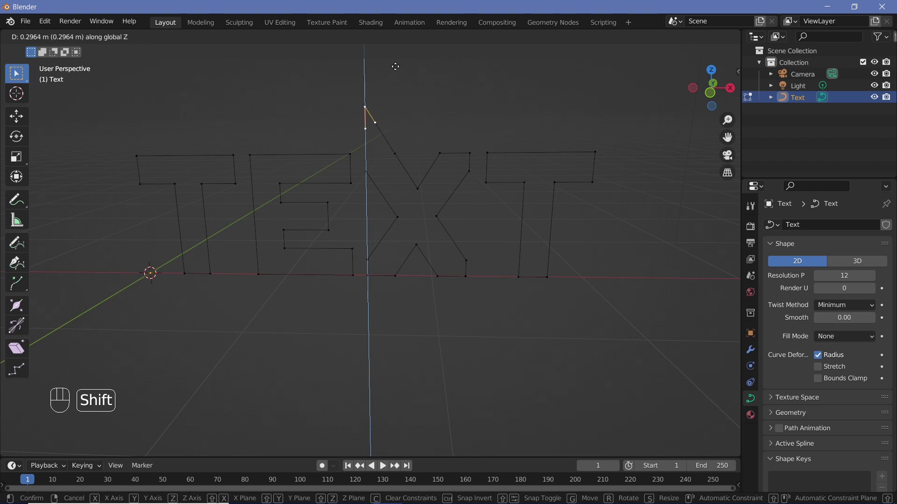
left_click(109, 397)
key("Tab")
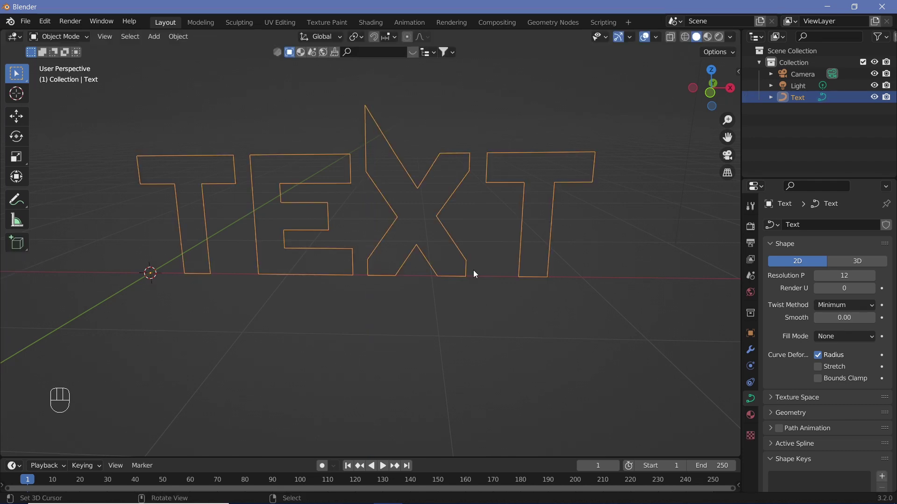
key("ctrl+z")
key("ctrl+z")
key("Tab")
left_click_drag(427, 240, 440, 247)
scroll("down", 3)
middle_click(422, 220)
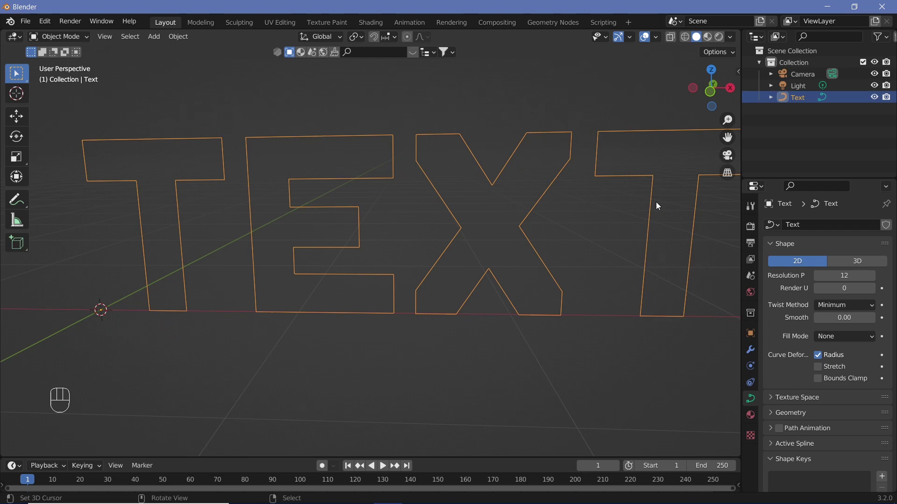
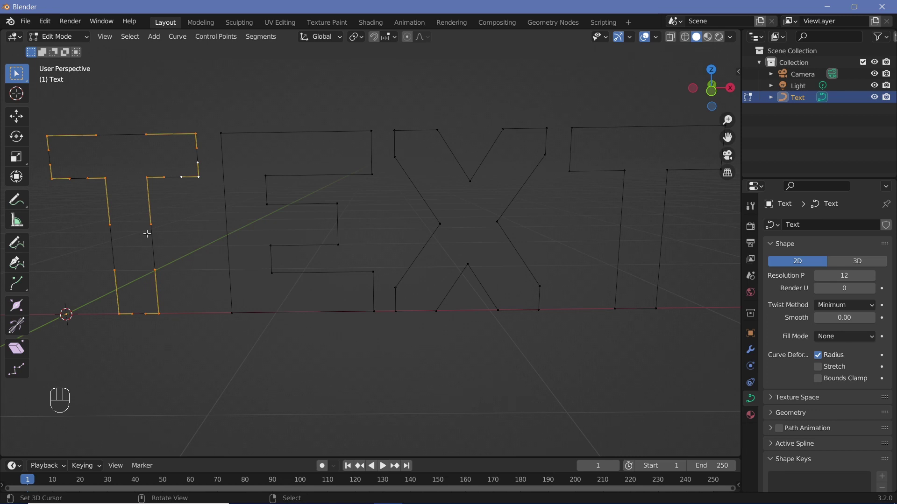
- Separate the T, E, X and final T points into their own objects Text.001–Text.004
key("p")
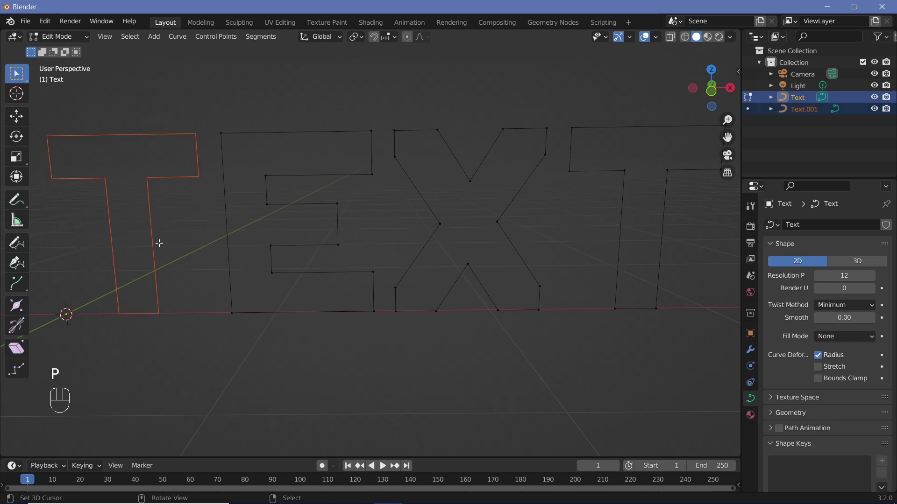
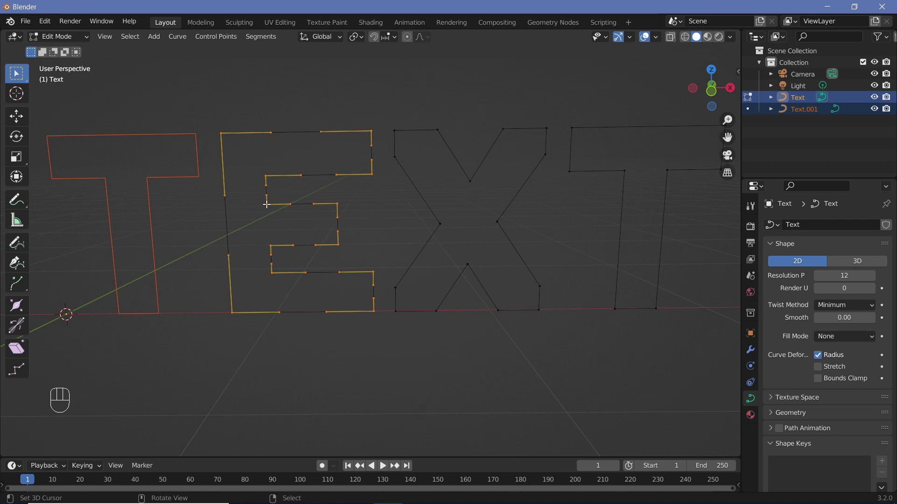
key("p")
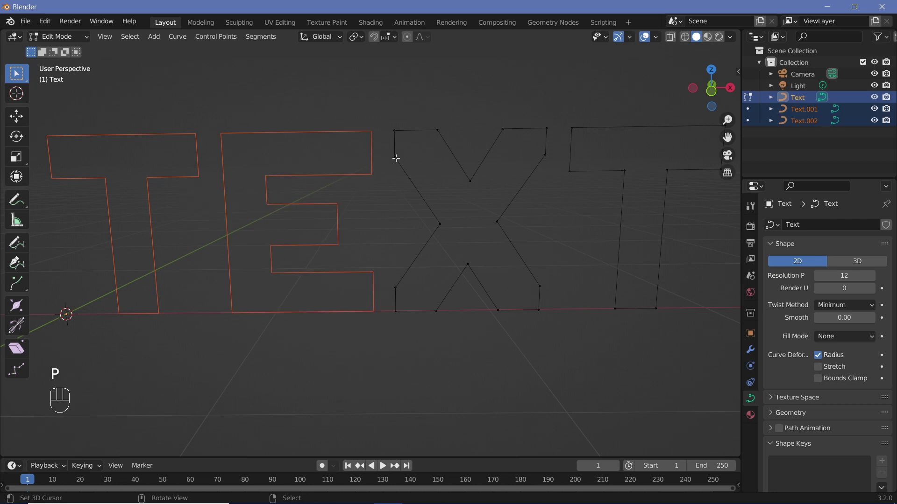
key("l")
key("p")
key("l")
key("p")
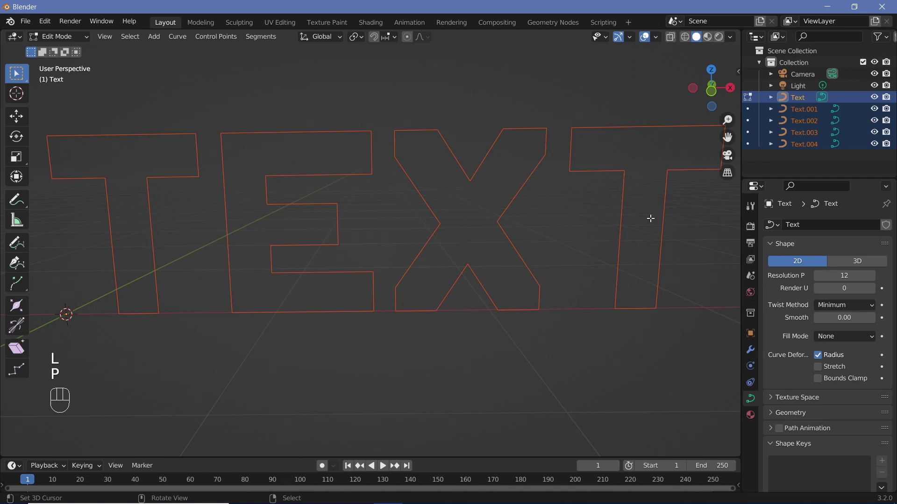
- Delete the emptied original Text object from the outliner
left_click(796, 102)
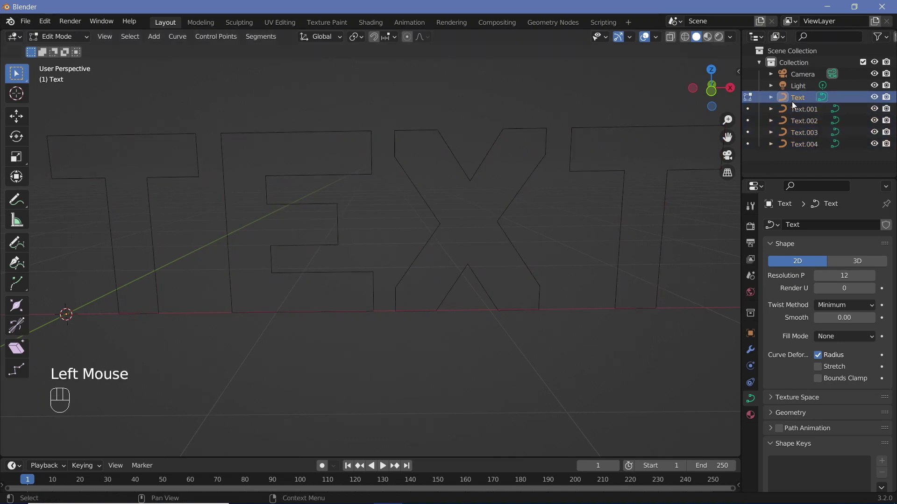
key("Delete")
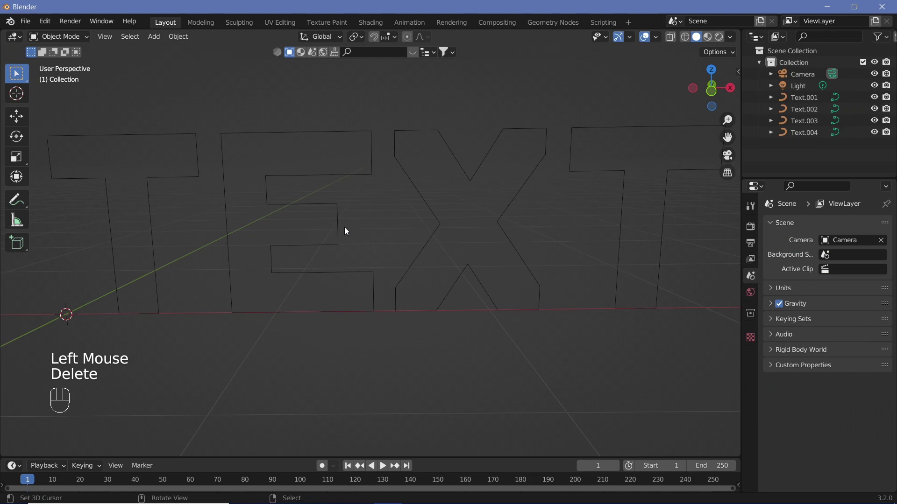
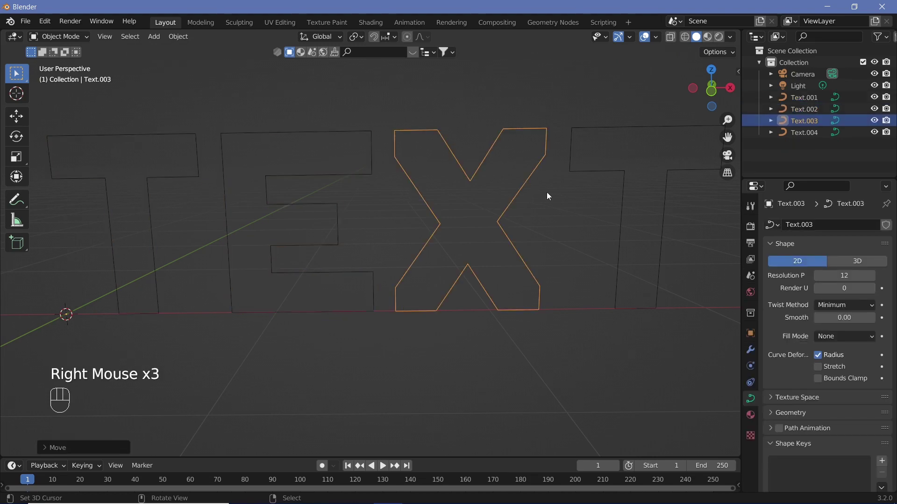
- Frame the letters in the viewport and bring up the Add object list with Shift+A
right_click(610, 180)
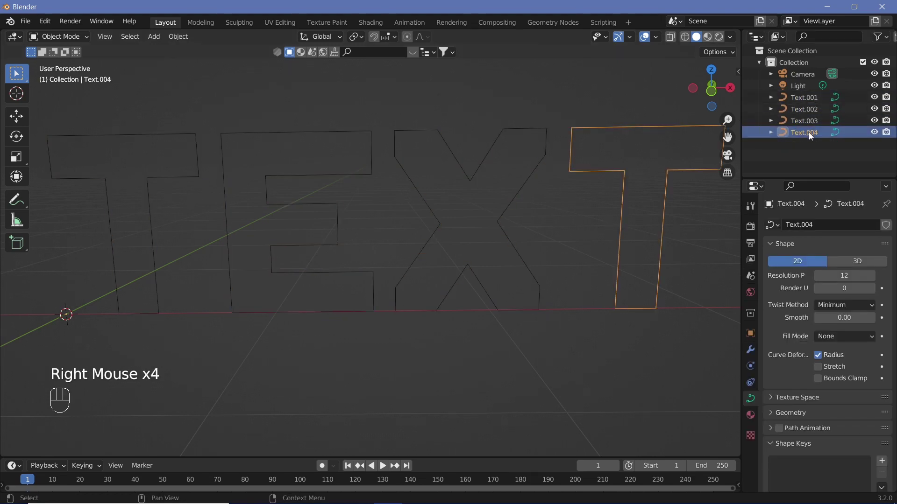
left_click_drag(204, 213, 240, 243)
middle_click(246, 233)
left_click_drag(202, 267, 274, 260)
key("shift+a")
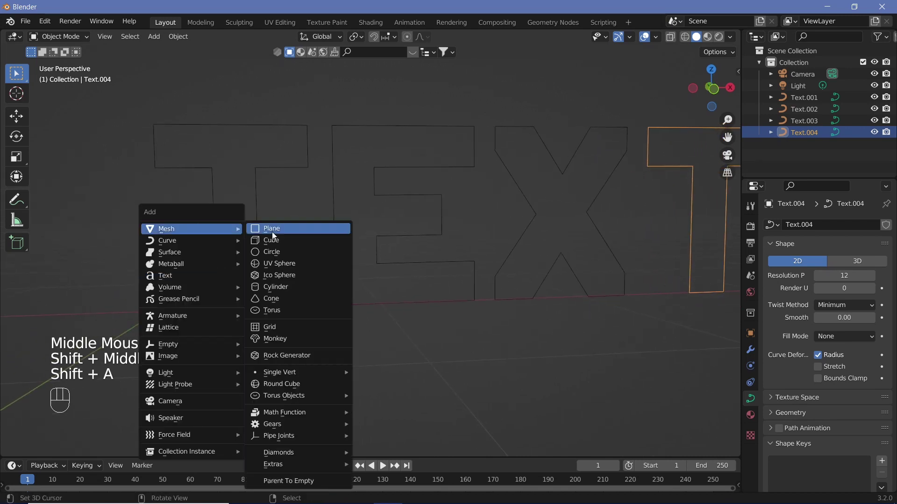
- Scale the new cube down uniformly by 0.001
key("s")
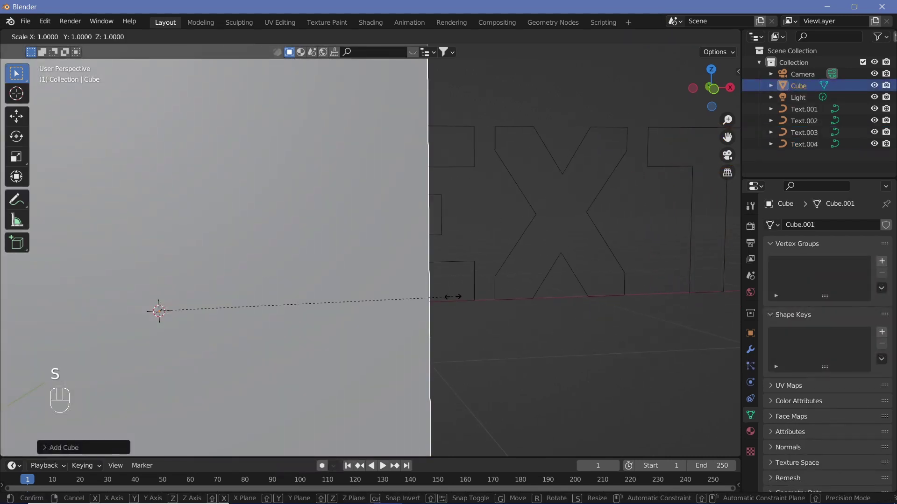
key("0")
key(".")
key("0")
key("1")
key("Return")
- Scale the cube by 100 along Z into a thin vertical strip and enter edit mode
key("s")
key("z")
key("1")
key("0")
key("0")
key("Return")
middle_click(274, 343)
key("Tab")
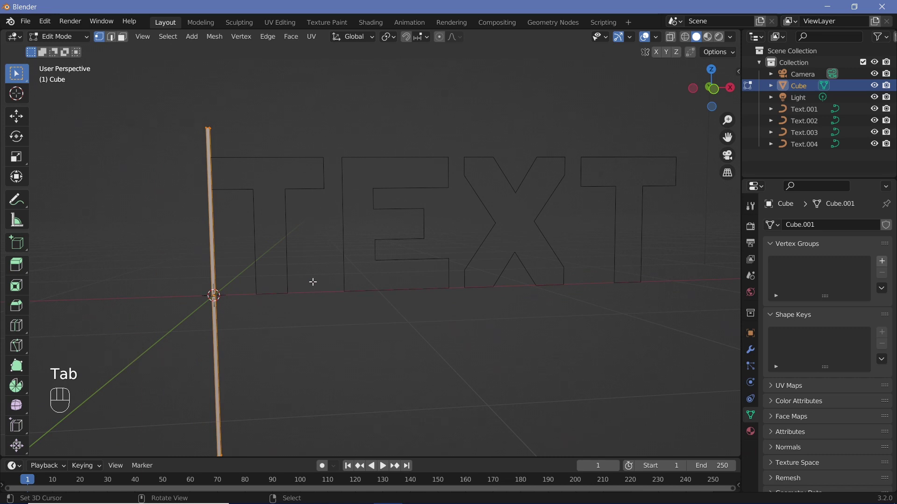
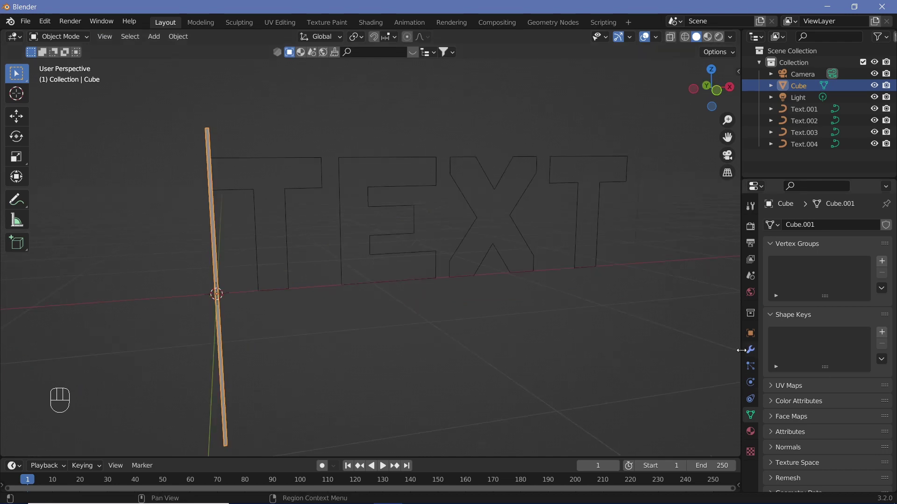
- Add a Curve modifier to the strip with Text.001 as its curve object
left_click(749, 353)
left_click_drag(834, 229, 752, 287)
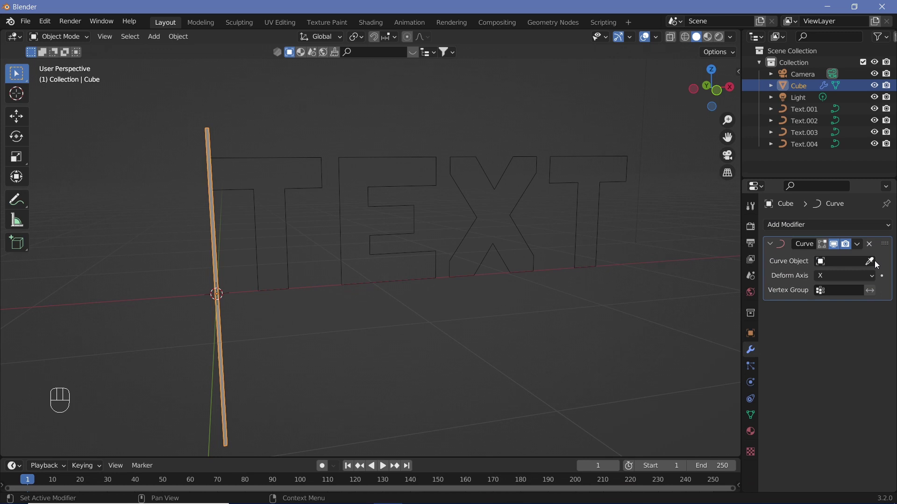
left_click(877, 263)
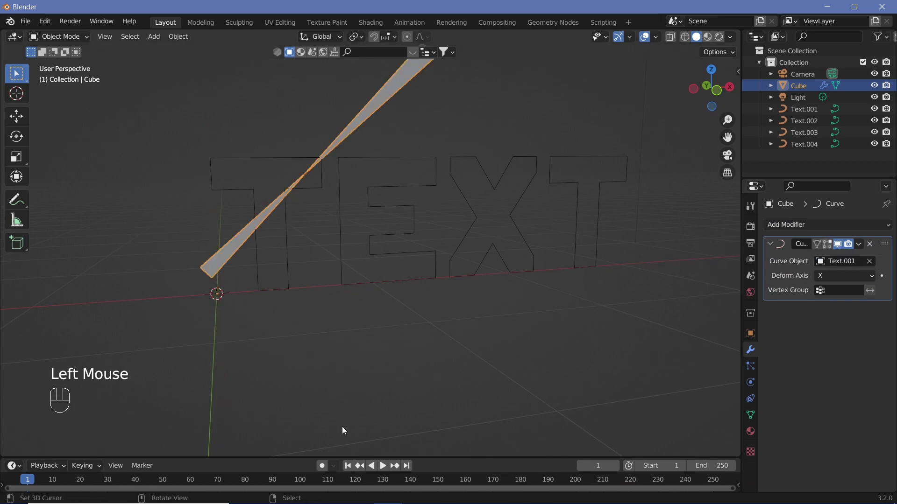
left_click_drag(844, 276, 830, 303)
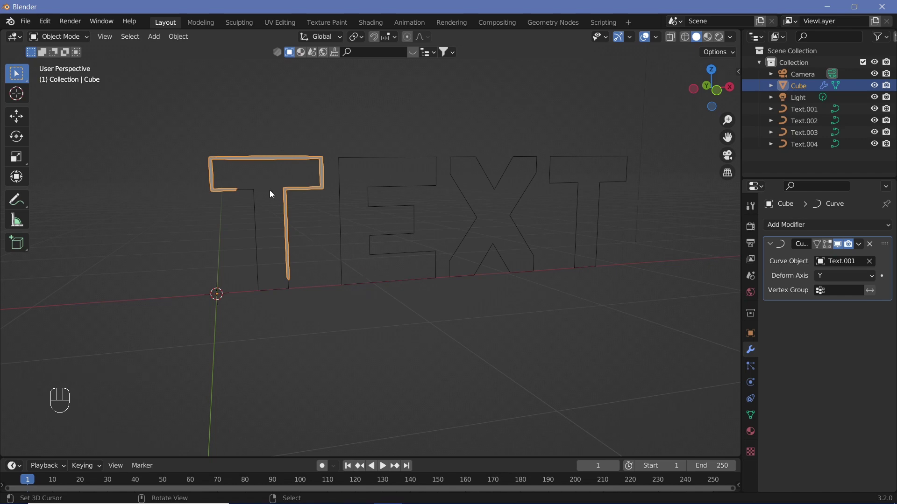
- Slide the strip along Z so it wraps around the first T's outline
key("g")
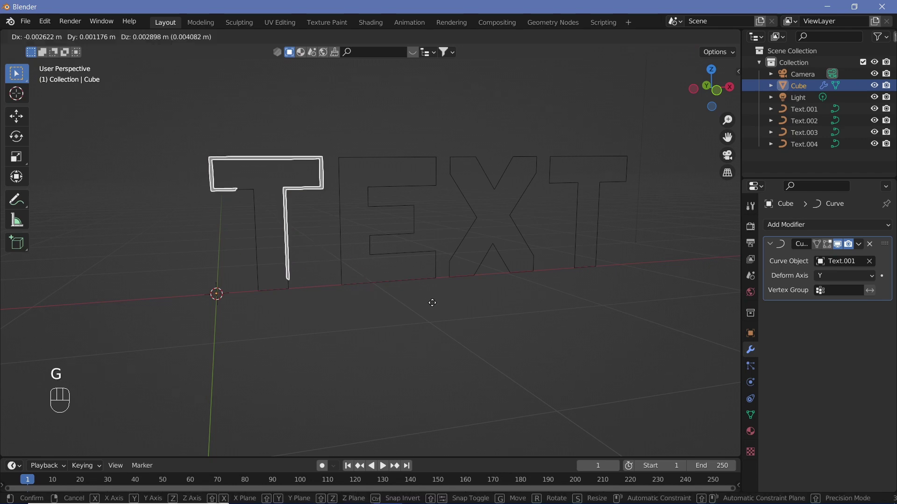
key("z")
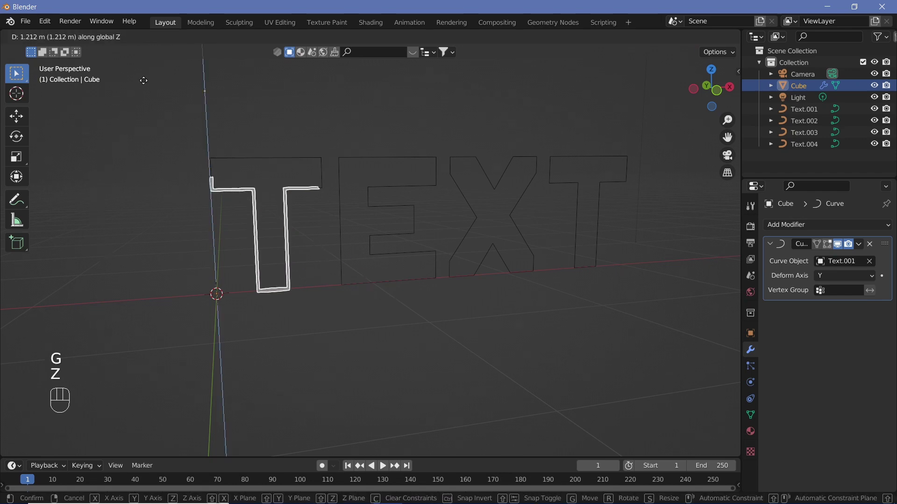
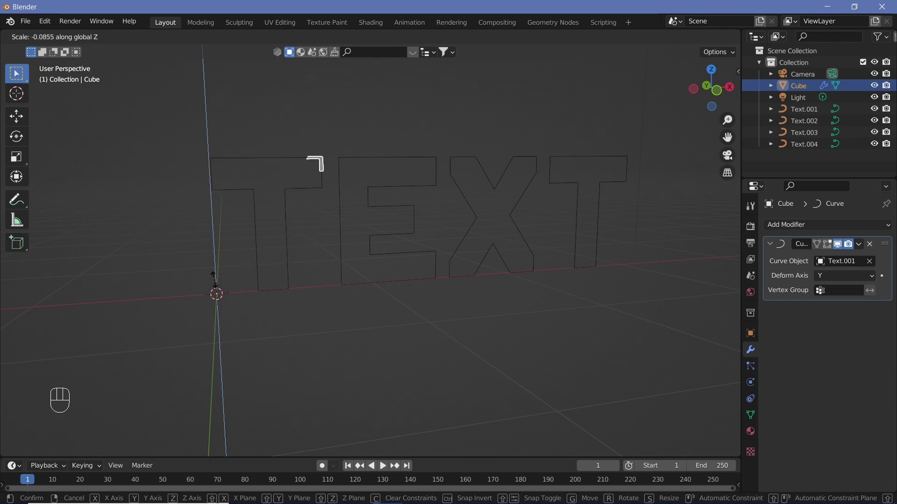
left_click(238, 285)
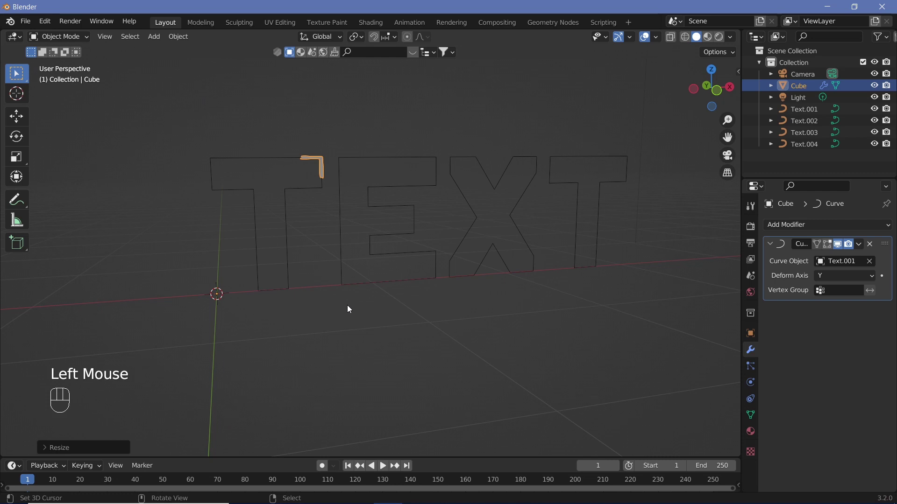
key("g")
key("z")
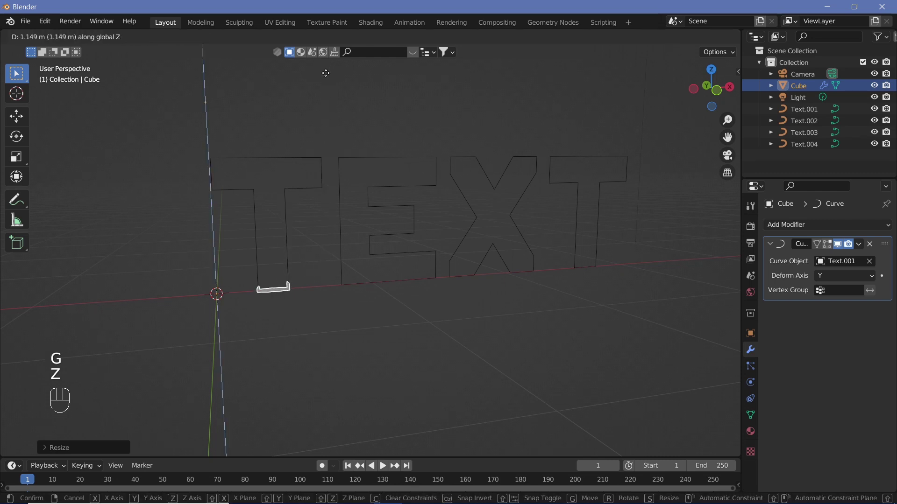
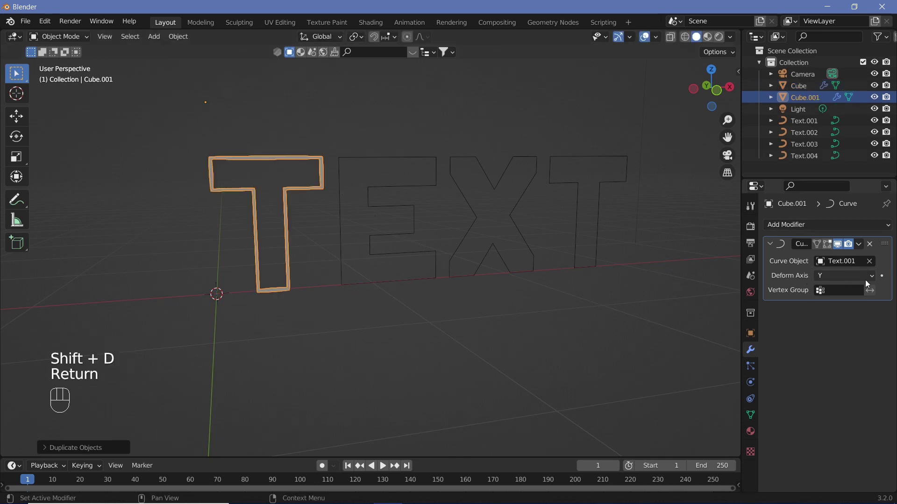
- Duplicate the strip three times and target their Curve modifiers at Text.002–Text.004
left_click(869, 263)
left_click(871, 265)
key("s")
key("z")
left_click(608, 344)
key("shift+d")
key("Return")
left_click(873, 263)
left_click(871, 262)
key("shift+d")
key("Return")
left_click(871, 265)
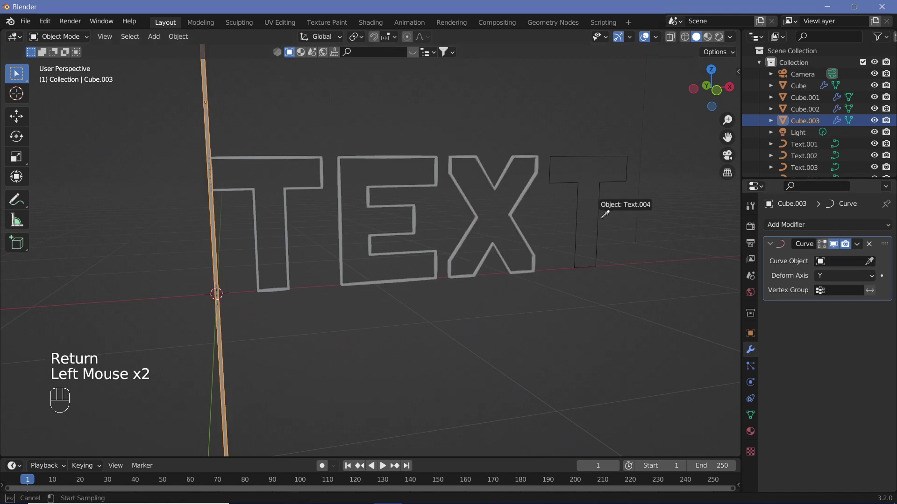
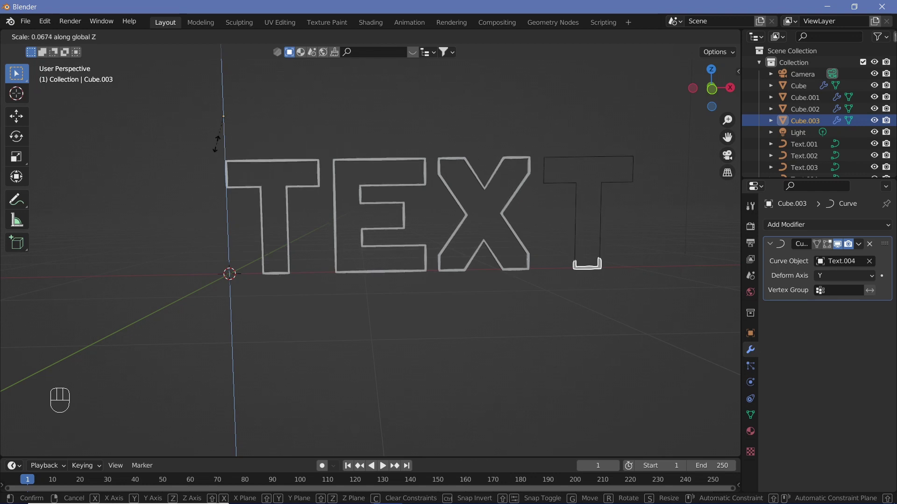
- Scale and move the final T's strip along Z until it traces its outline
left_click_drag(255, 167, 518, 231)
key("s")
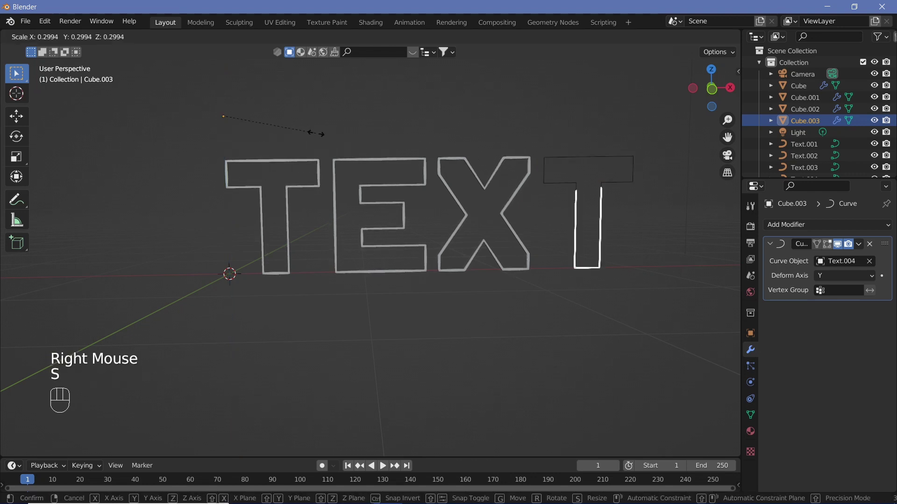
key("z")
left_click(448, 196)
key("g")
key("z")
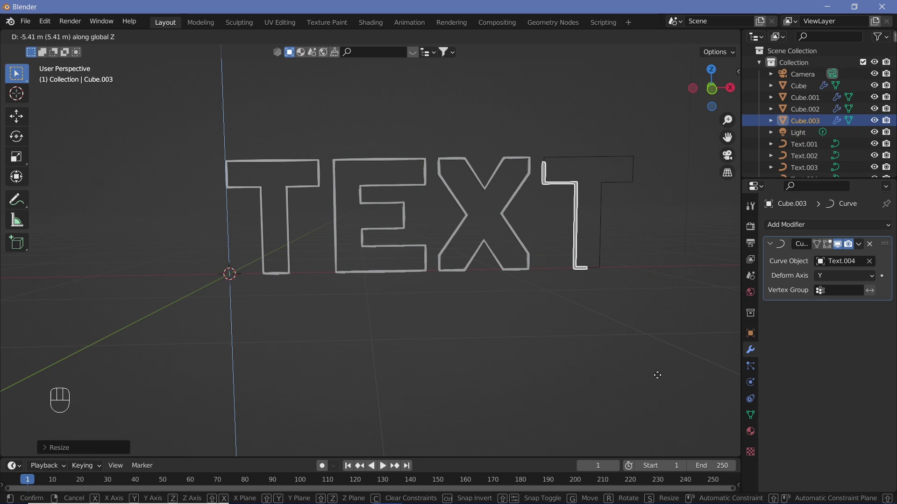
left_click(617, 388)
- Select the E's strip and scale it along Z to fit around its outline
key("s")
key("z")
left_click(420, 204)
right_click(407, 212)
left_click_drag(407, 212, 616, 297)
key("s")
key("z")
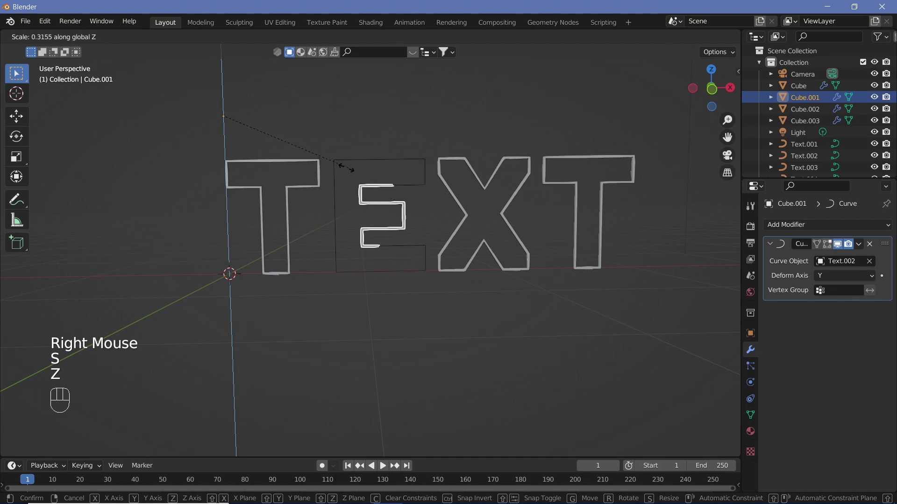
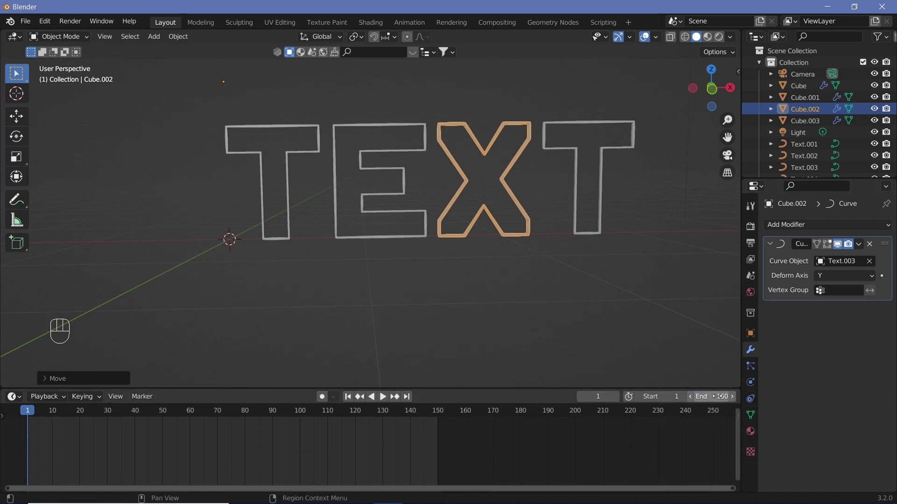
- Set the animation end to frame 150 at 30 fps and jump to frame 120
left_click(752, 247)
left_click_drag(846, 335, 858, 390)
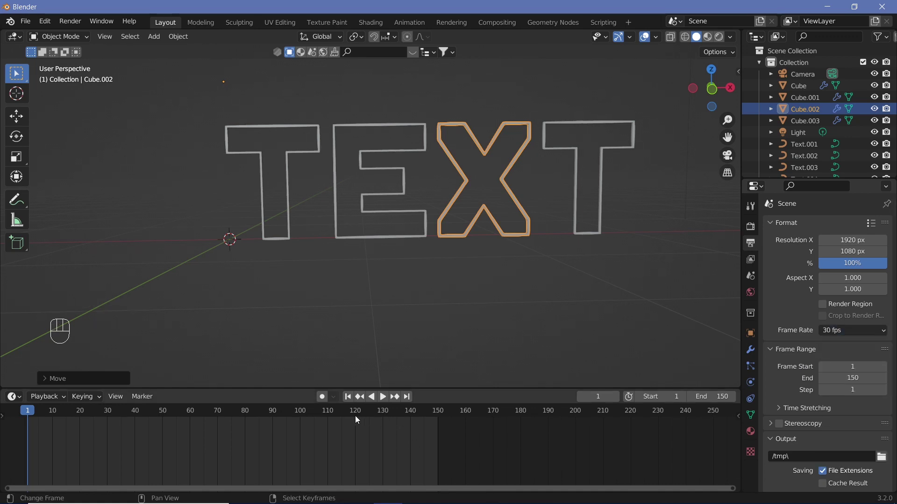
left_click(358, 420)
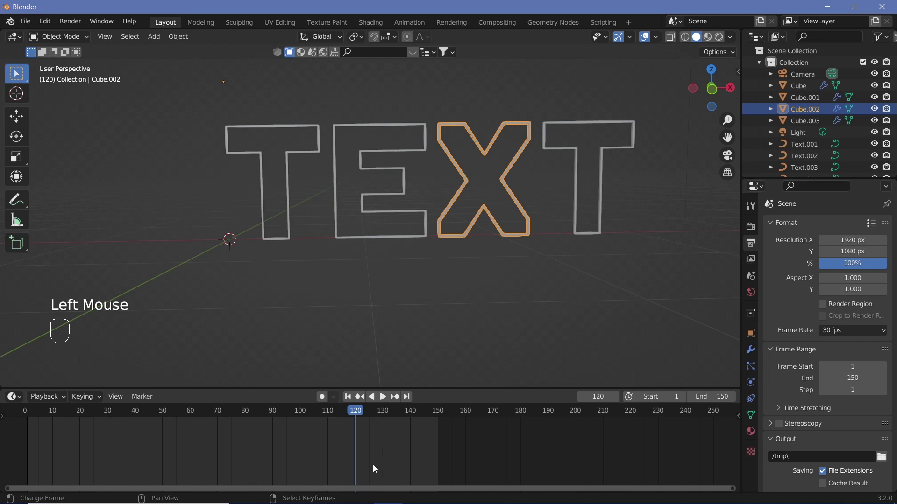
- Select all four letter strips and insert keyframes at frame 120
right_click(293, 215)
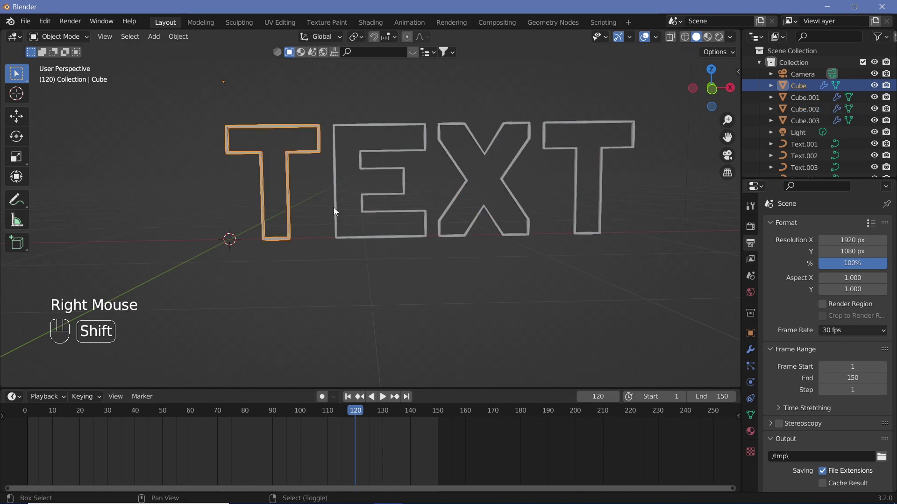
left_click_drag(339, 211, 578, 190)
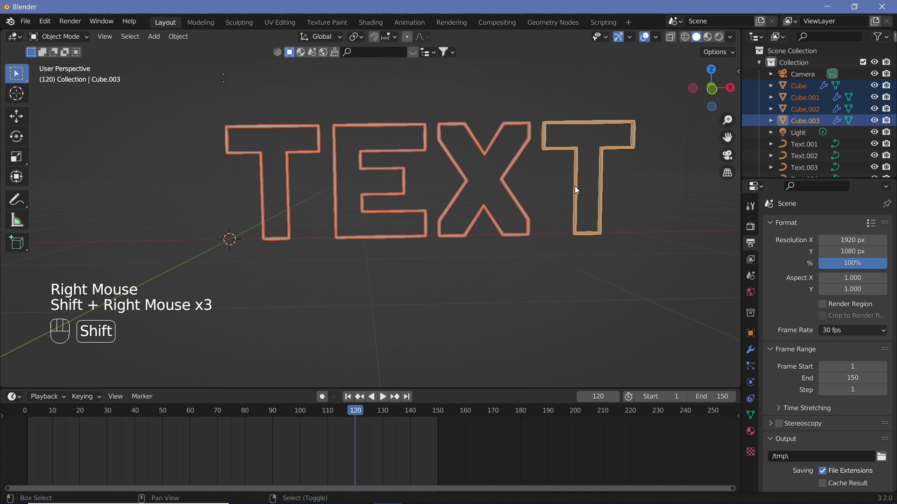
key("i")
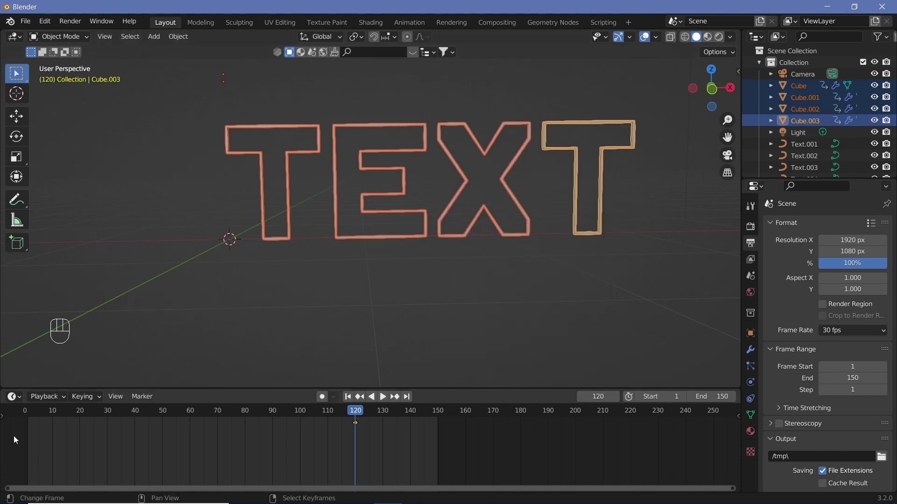
- At frame 1, scale the four strips to 0 on Z and keyframe them
left_click(30, 421)
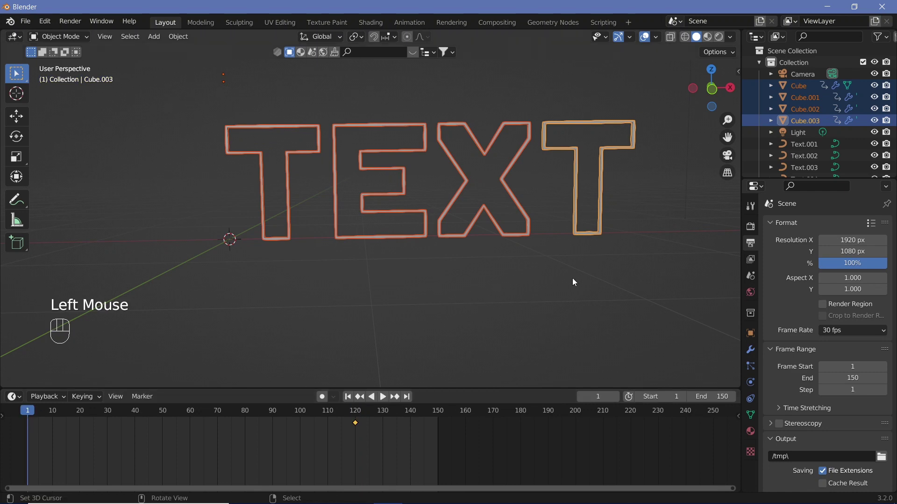
key("s")
key("z")
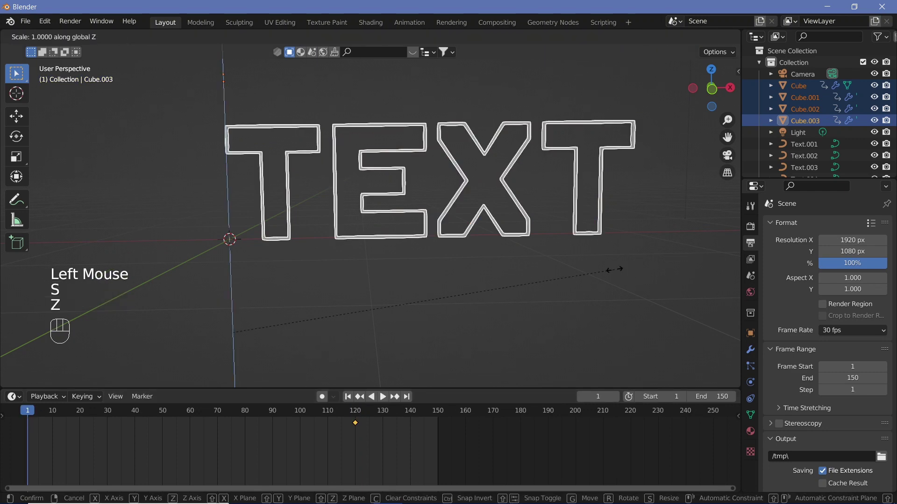
key("0")
key("Return")
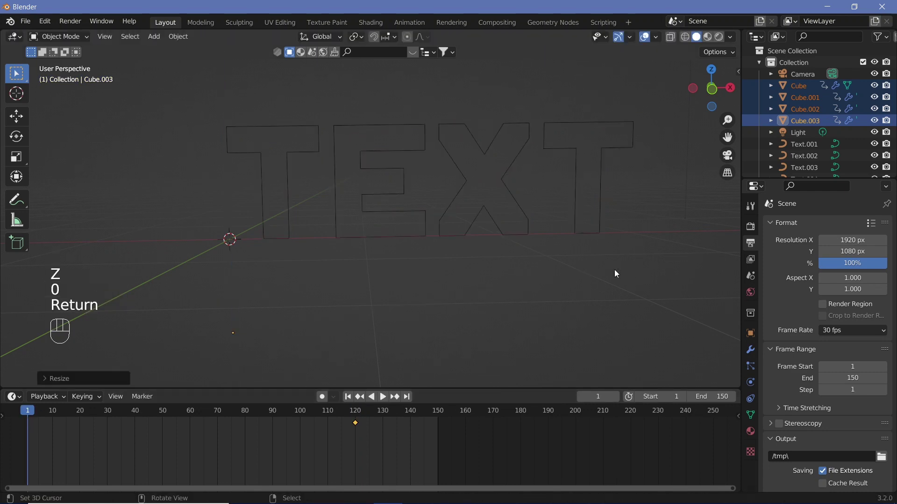
key("i")
- Play and scrub the timeline to check the outlines growing in
key("shift+space")
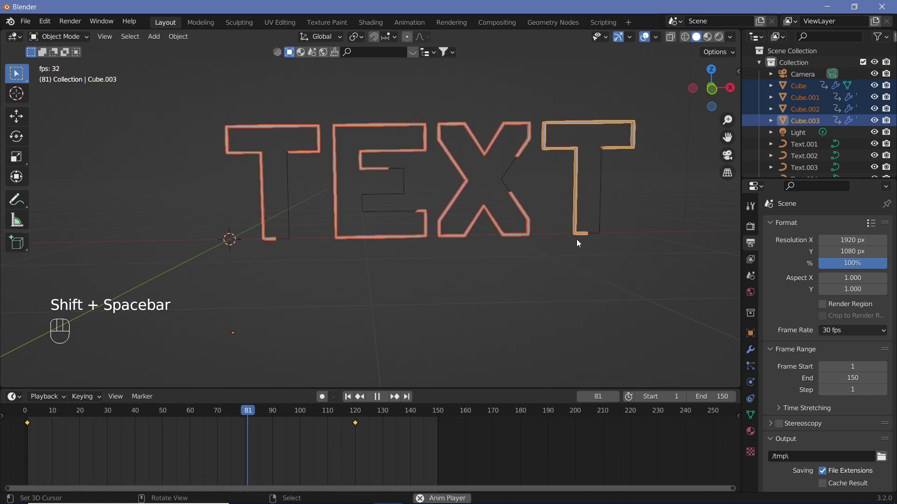
key("shift+space")
left_click_drag(348, 410, 242, 425)
key("shift+space")
key("shift+space")
left_click_drag(151, 442, 25, 438)
left_click_drag(32, 417, 86, 417)
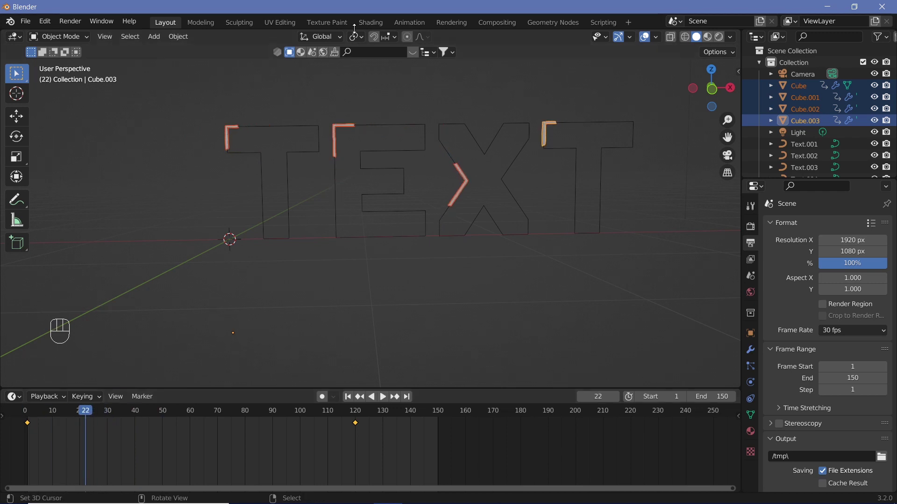
left_click_drag(356, 39, 377, 79)
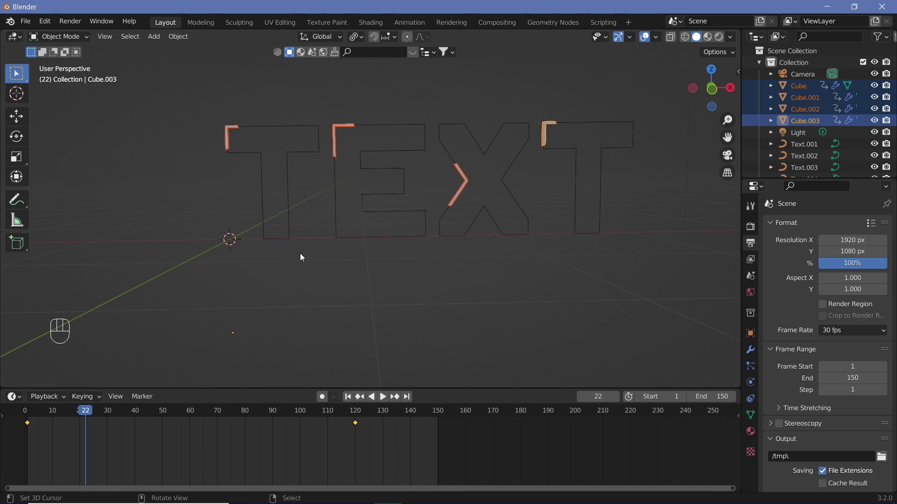
left_click_drag(76, 414, 86, 403)
- Stop playback at frame 109 and drag the first T strip about 1.1 m downward along Z
right_click(232, 134)
key("g")
key("z")
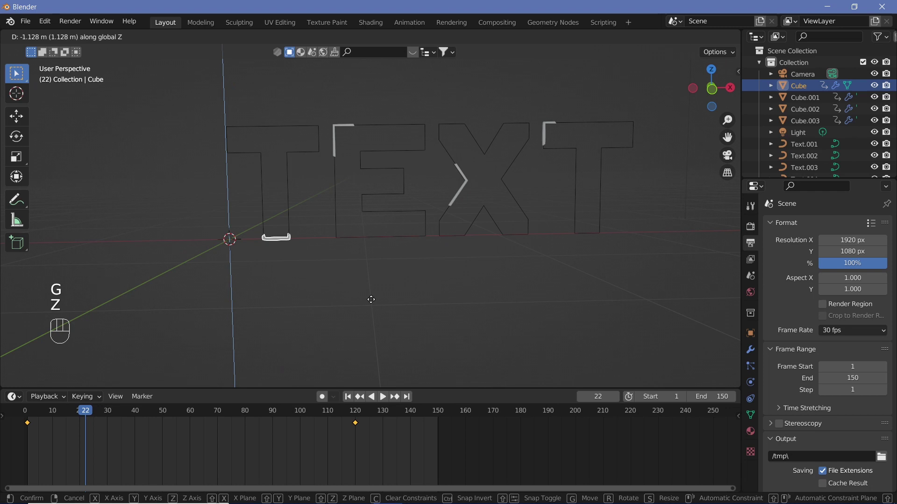
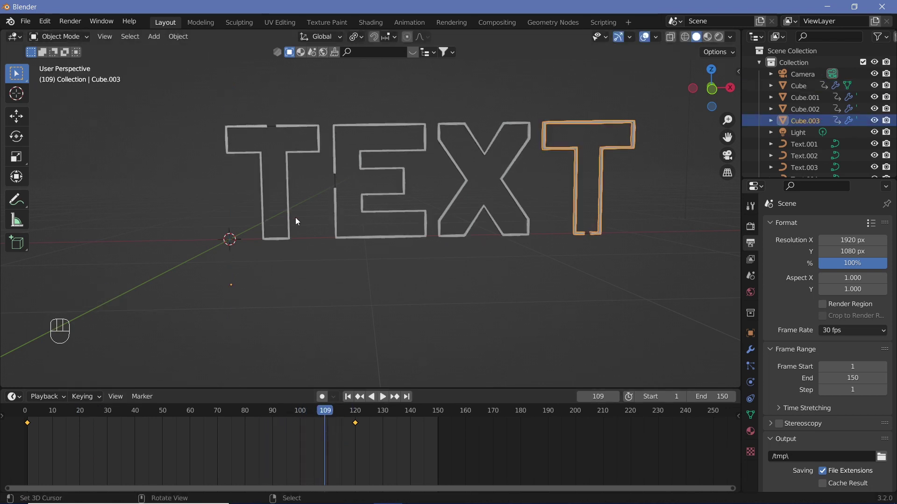
- Duplicate all four letter outlines and offset the copies along Y
right_click(290, 191)
left_click_drag(338, 204, 576, 175)
left_click_drag(575, 176, 621, 183)
key("shift+d")
key("g")
key("y")
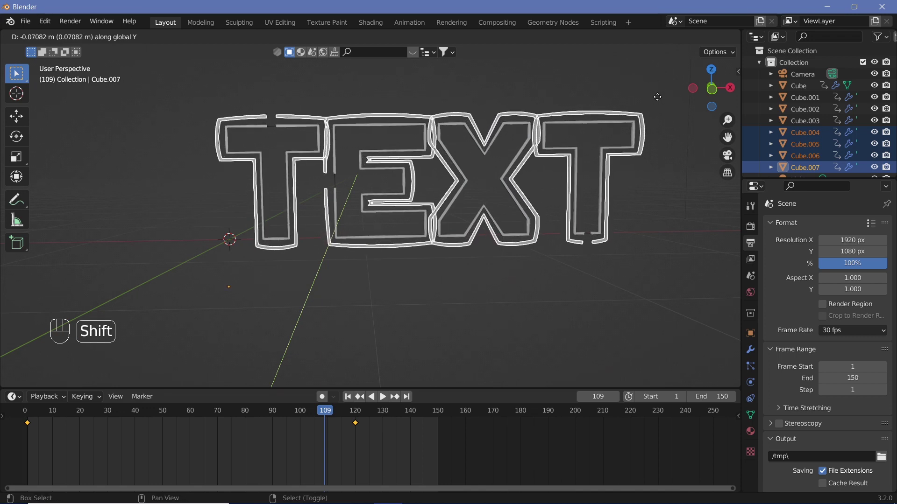
left_click(629, 182)
- Shrink the copied outlines (excluding Z) and slide them along Y toward the letters
scroll("up", 3)
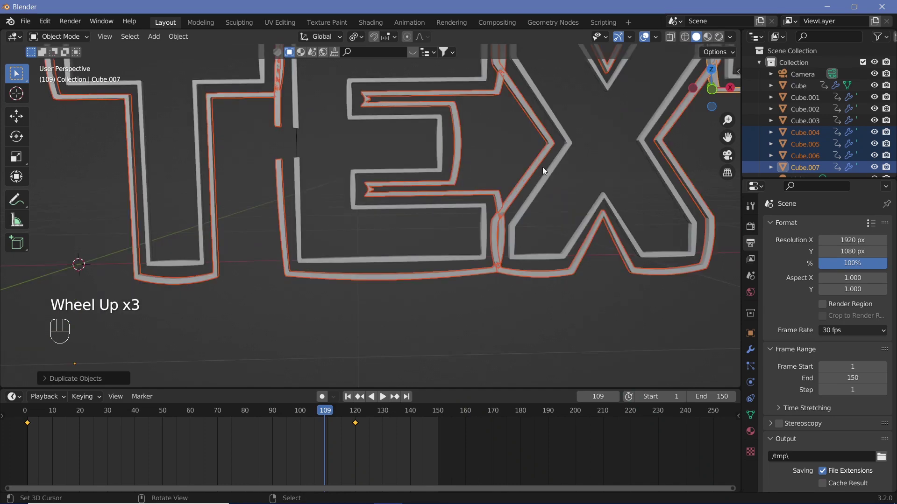
scroll("down", 3)
scroll("up", 3)
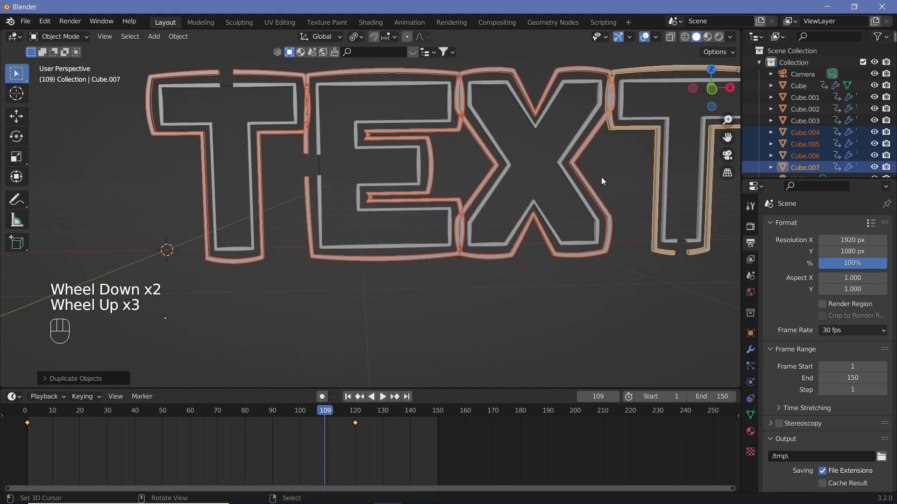
key("s")
key("shift+z")
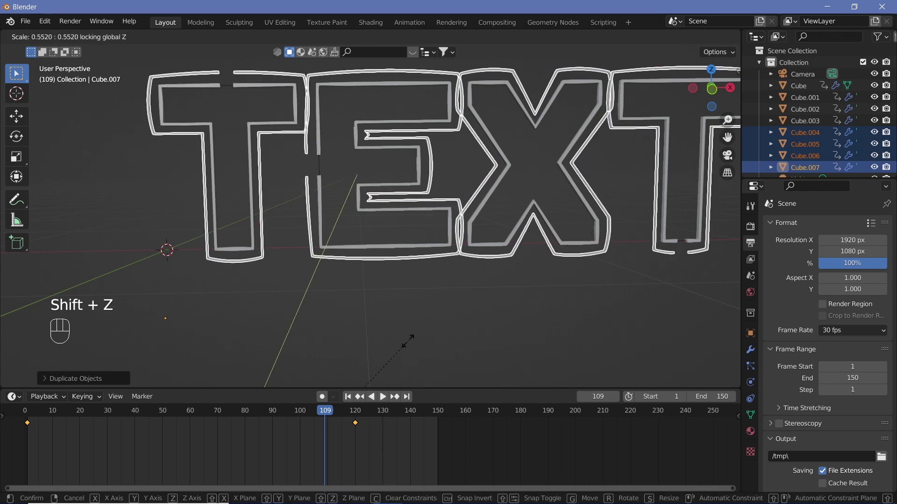
left_click(601, 144)
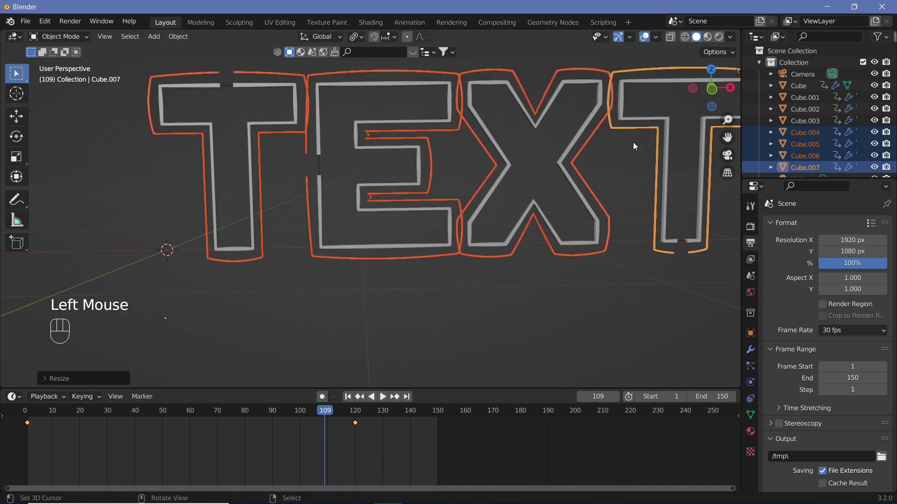
key("g")
key("y")
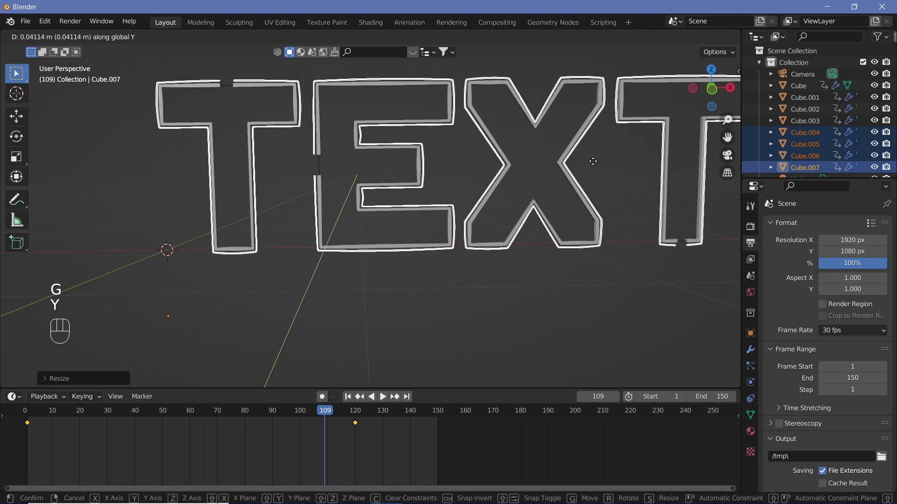
left_click(598, 163)
- Tuck the inner outlines about 0.08 m along Y inside the letters and preview the materials
left_click_drag(566, 175, 511, 179)
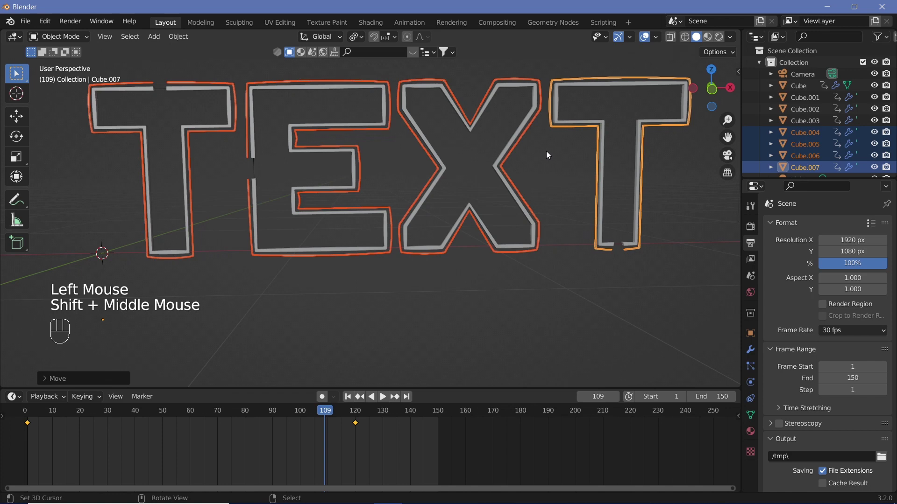
key("g")
key("y")
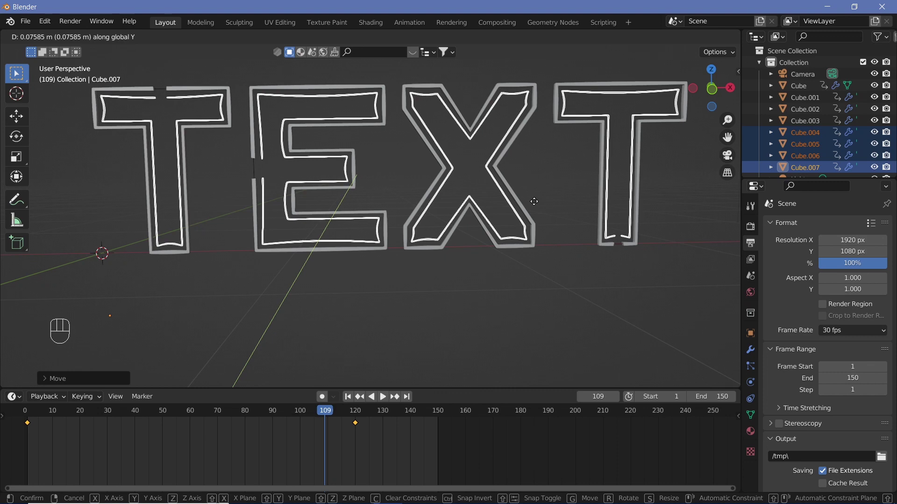
left_click(535, 204)
key("shift+space")
key("shift+space")
- Select the camera, look through it, clear its transforms and rotate it 90° on X
left_click(457, 209)
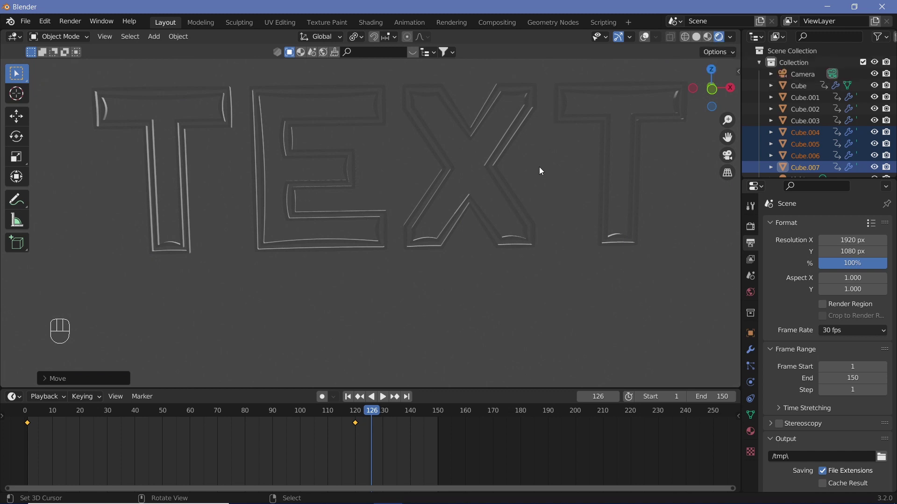
scroll("down", 3)
left_click(645, 41)
key("KP_0")
right_click(559, 160)
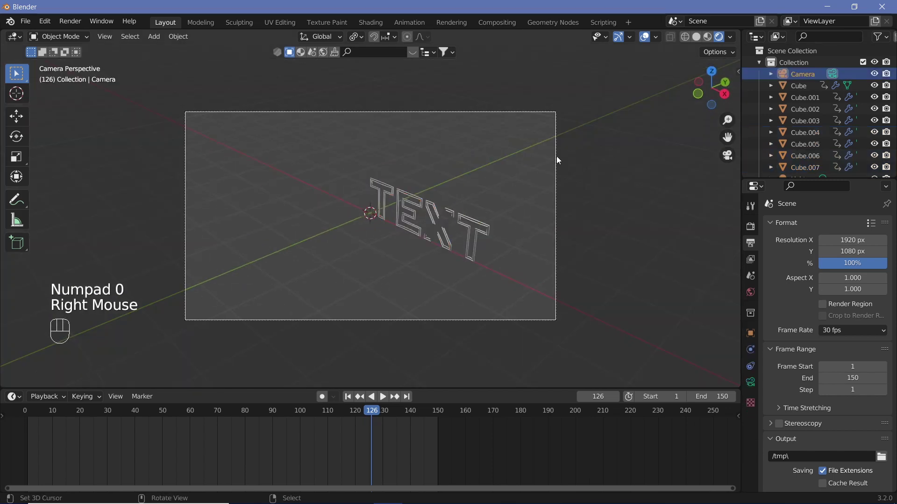
key("alt+g")
key("alt+r")
key("r")
key("x")
key("9")
key("0")
key("Return")
- Move the camera along Y and X until the TEXT outlines fill the frame
key("g")
key("y")
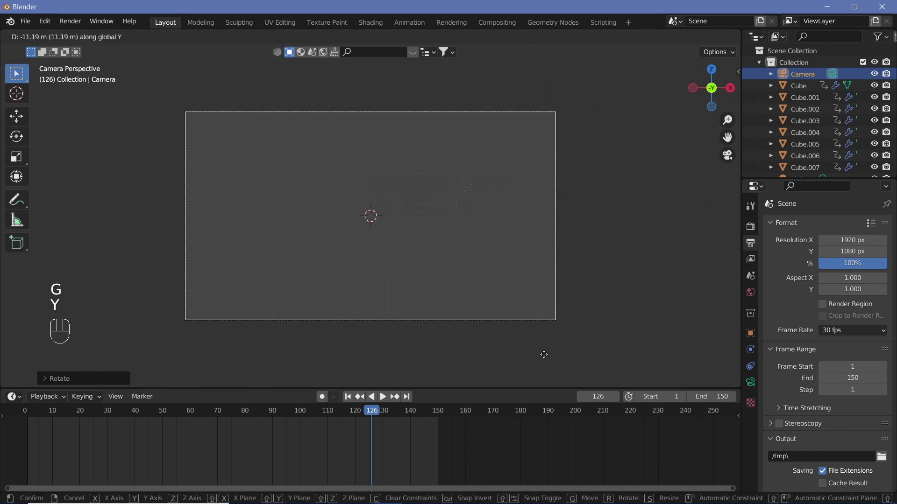
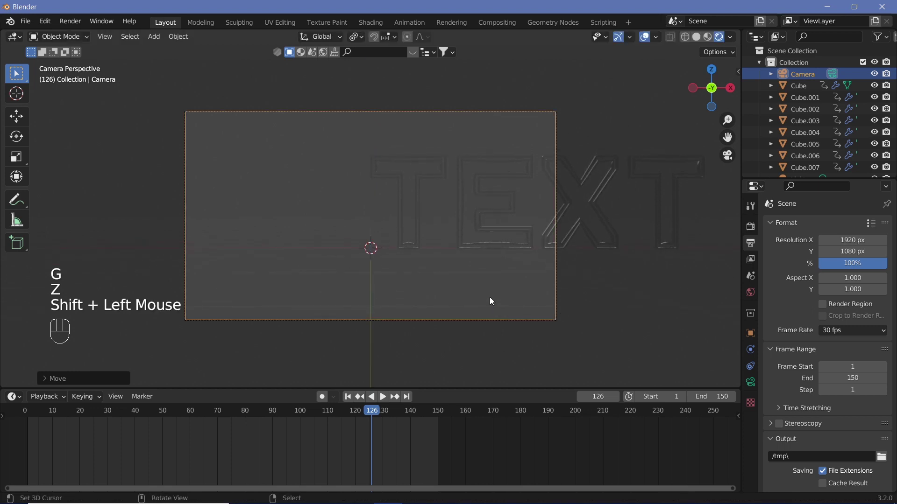
key("g")
key("x")
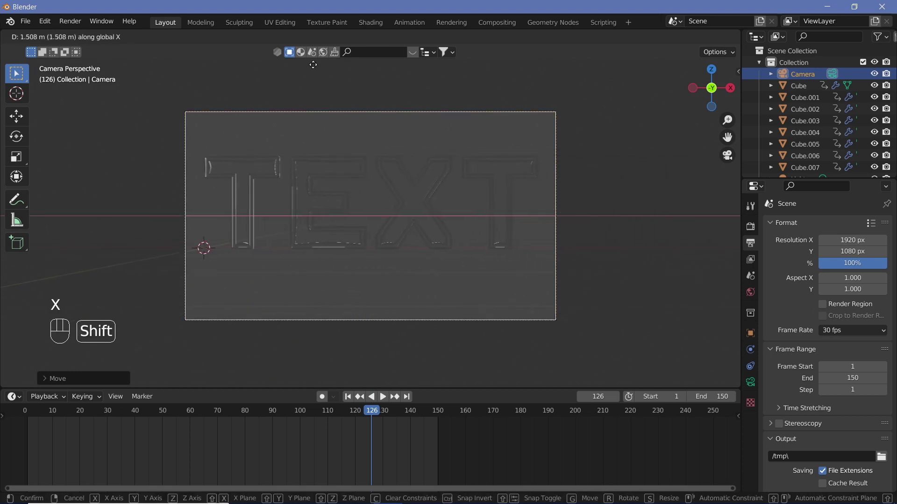
left_click(320, 68)
- Add a default Text object to the scene via the add-object list
right_click(256, 209)
left_click_drag(216, 254, 263, 272)
key("shift+a")
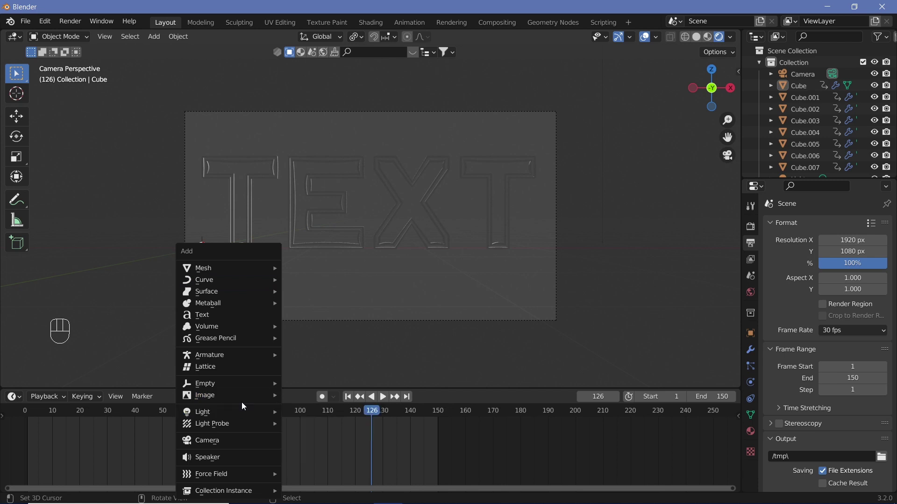
key("9")
key("0")
key("Return")
left_click(749, 404)
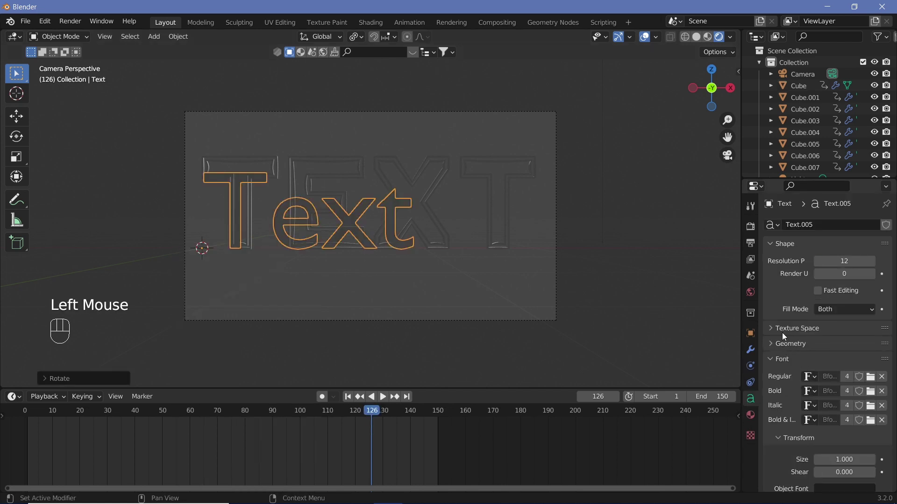
- Inspect the text's Font and Paragraph properties, then pull the camera about 13 m back along Y
scroll("down", 3)
left_click_drag(834, 344, 841, 367)
left_click_drag(844, 361, 823, 401)
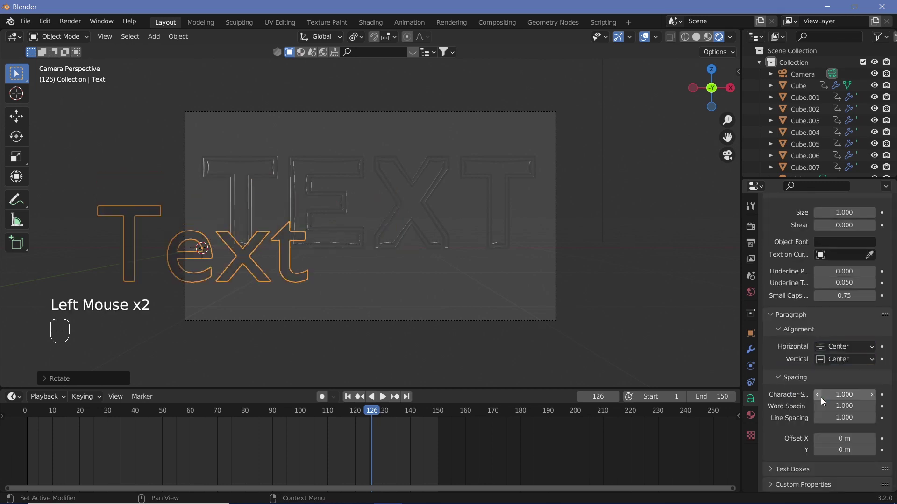
right_click(360, 322)
key("alt+g")
key("g")
key("y")
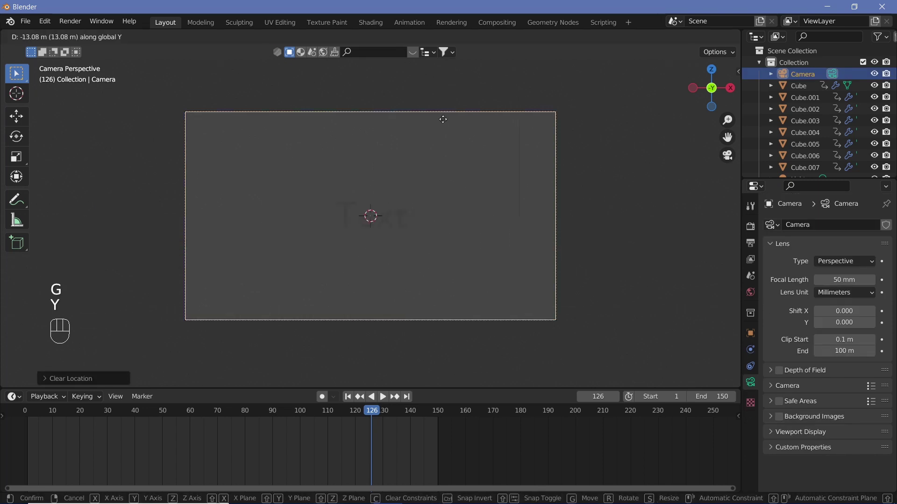
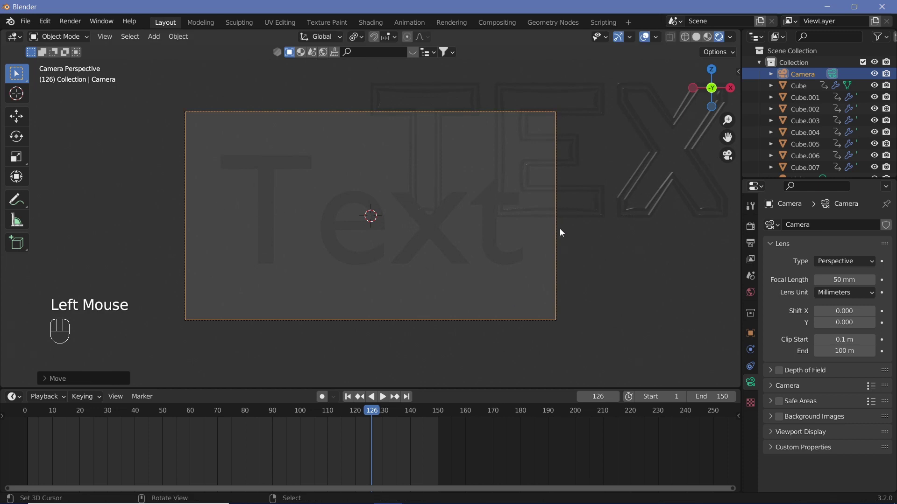
- Delete the stray default Text object
right_click(490, 244)
key("x")
left_click(559, 244)
- Select the camera and nudge it along Y so the TEXT outlines are centred in frame
right_click(559, 244)
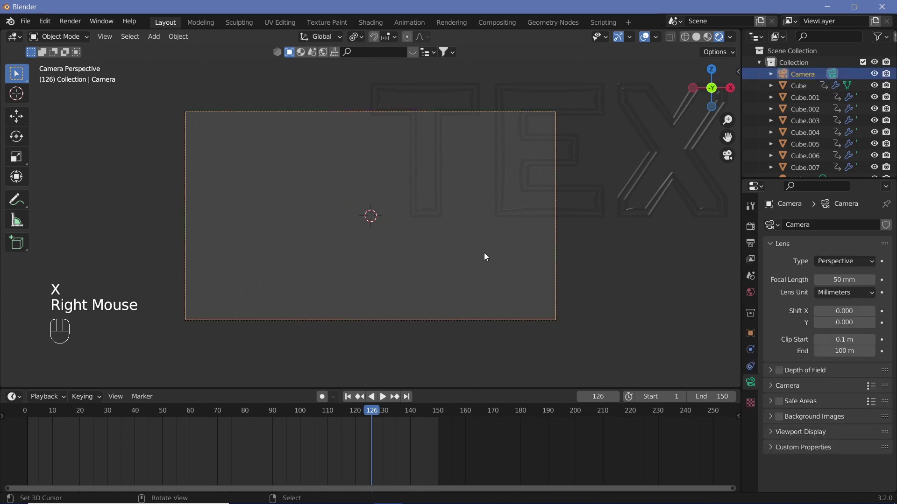
key("g")
left_click(279, 302)
key("g")
key("y")
left_click(396, 251)
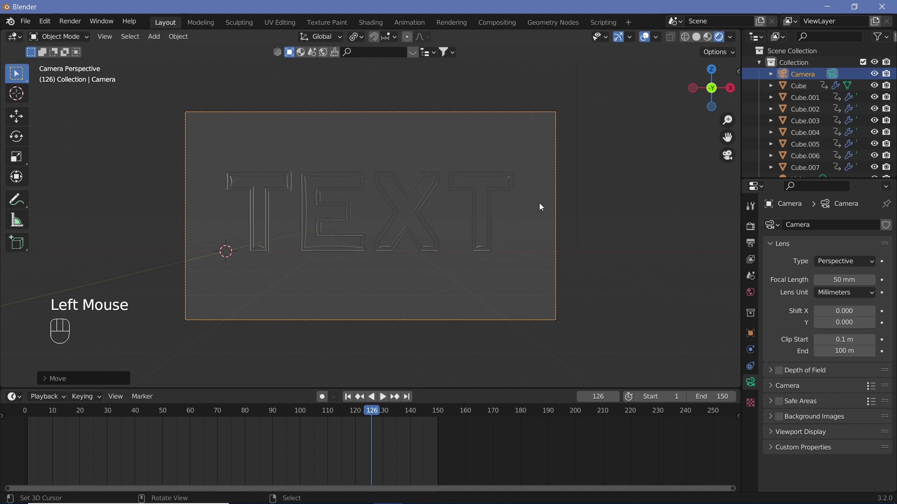
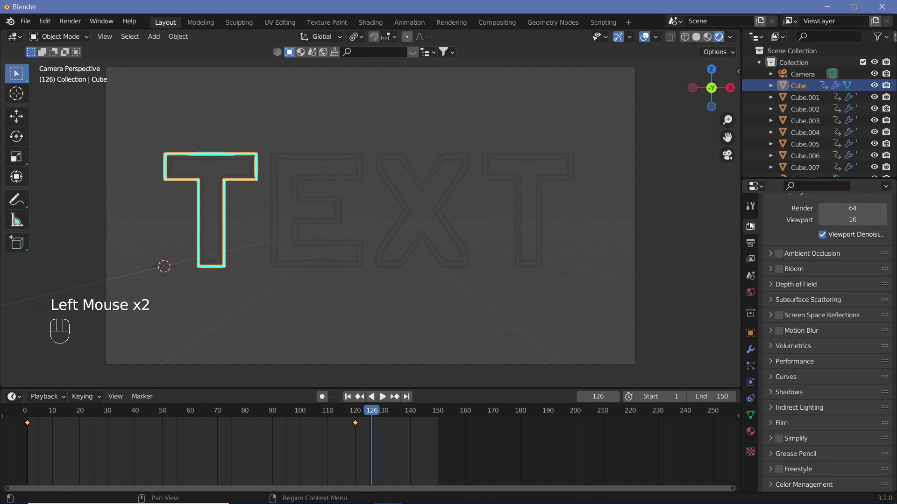
- Enable Bloom for the cyan T glow and lower bloom Intensity to 0.02
left_click(780, 270)
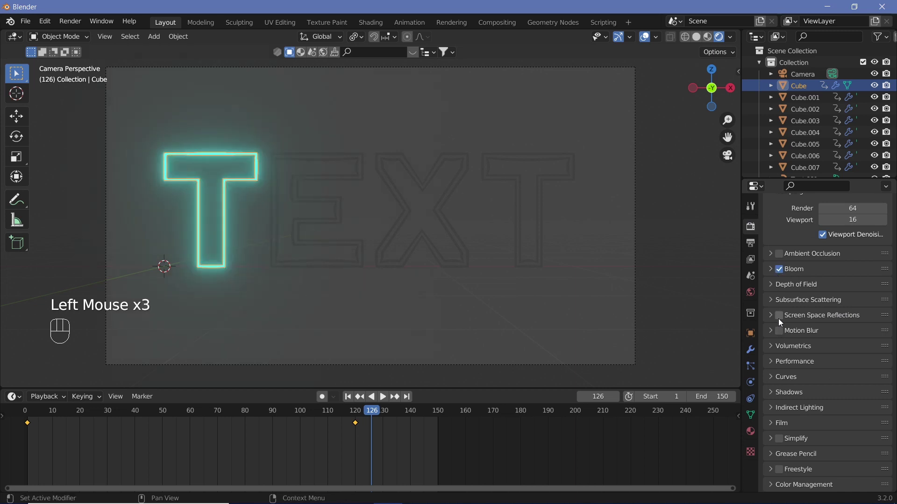
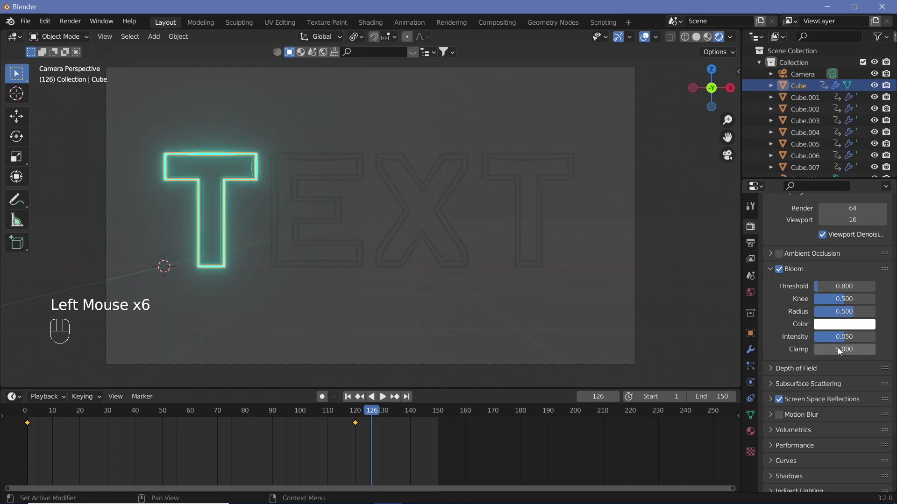
left_click_drag(845, 336, 845, 337)
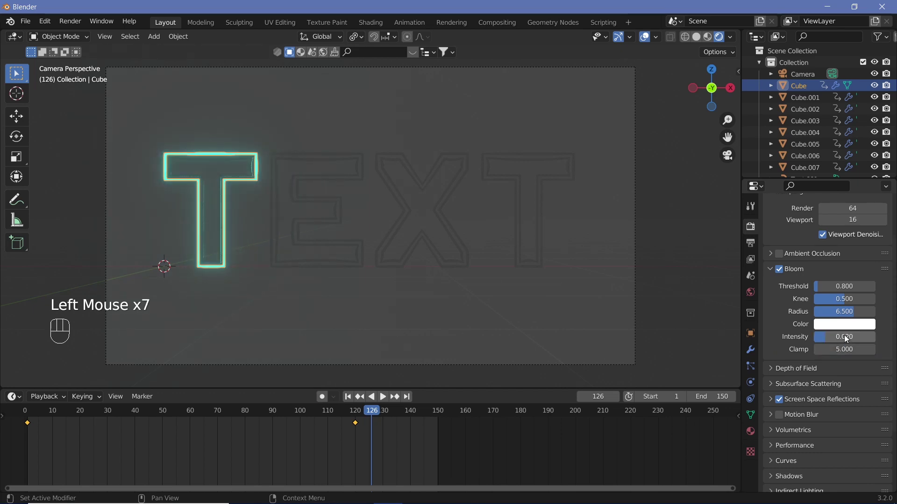
- Link the glowing T's material to the E, X and second T outer outlines with Ctrl+L
right_click(269, 225)
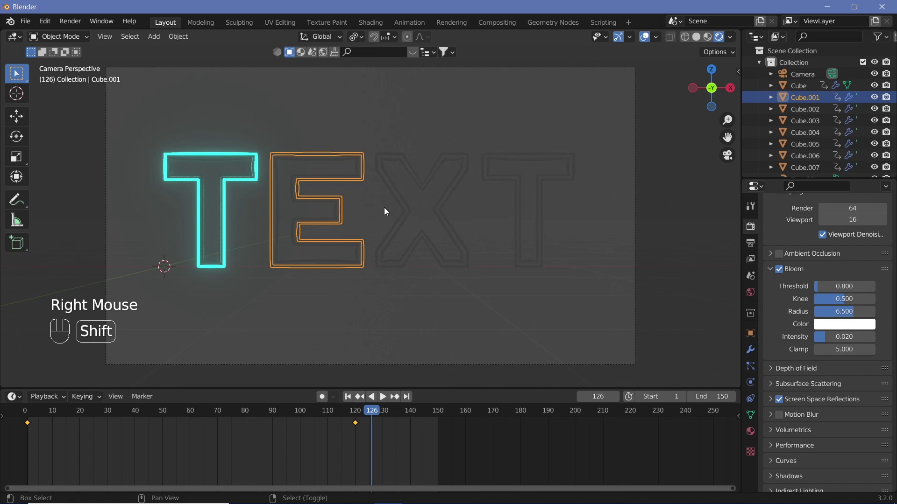
right_click(434, 220)
left_click_drag(434, 220, 508, 265)
right_click(508, 265)
right_click(229, 205)
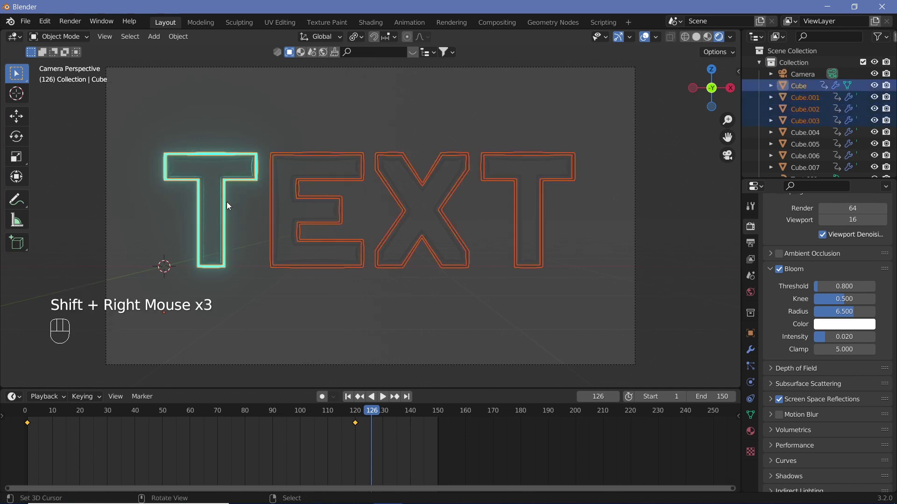
key("ctrl+l")
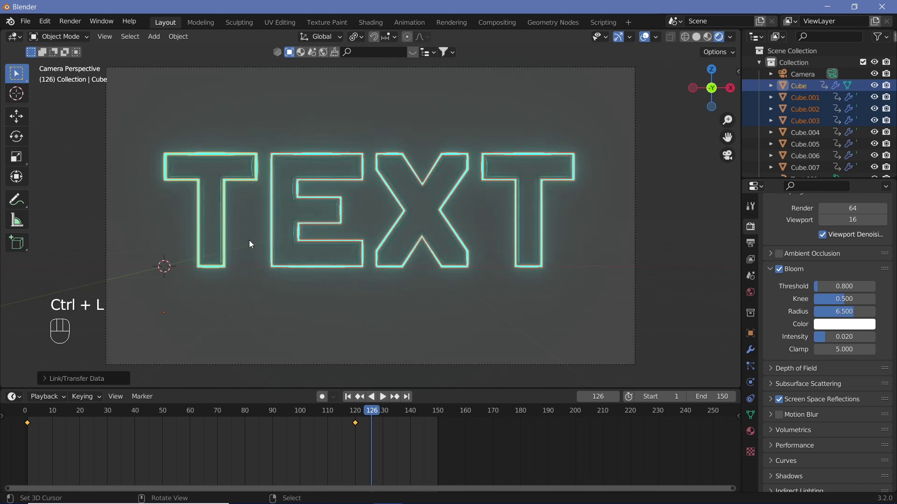
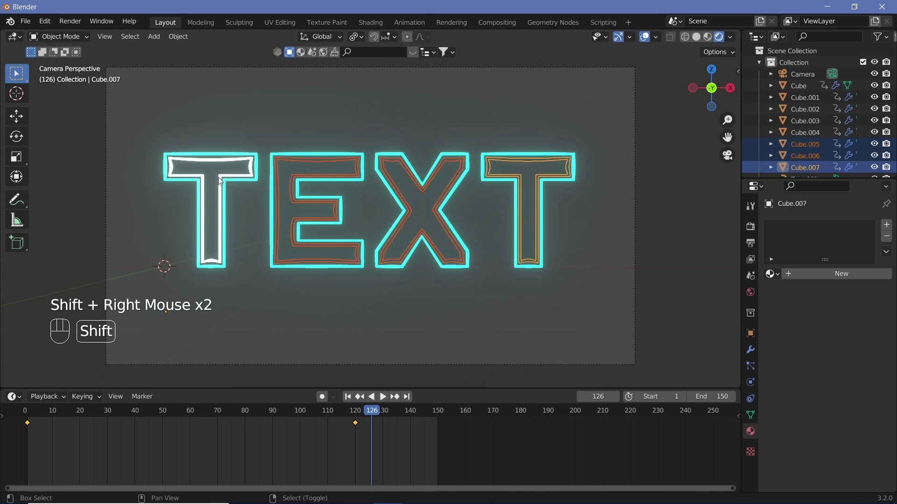
- Link the white 'insides' material from the first T's inner outline to all inner outlines
right_click(220, 180)
key("ctrl+l")
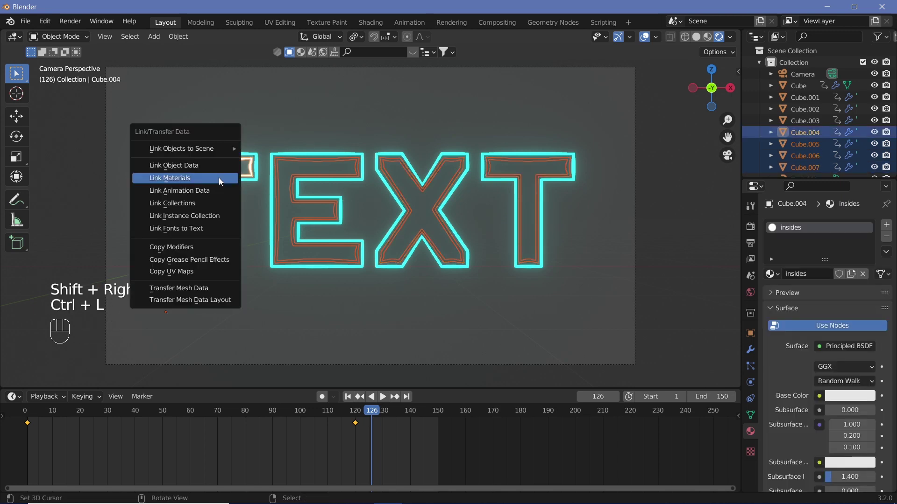
left_click(752, 297)
left_click(849, 305)
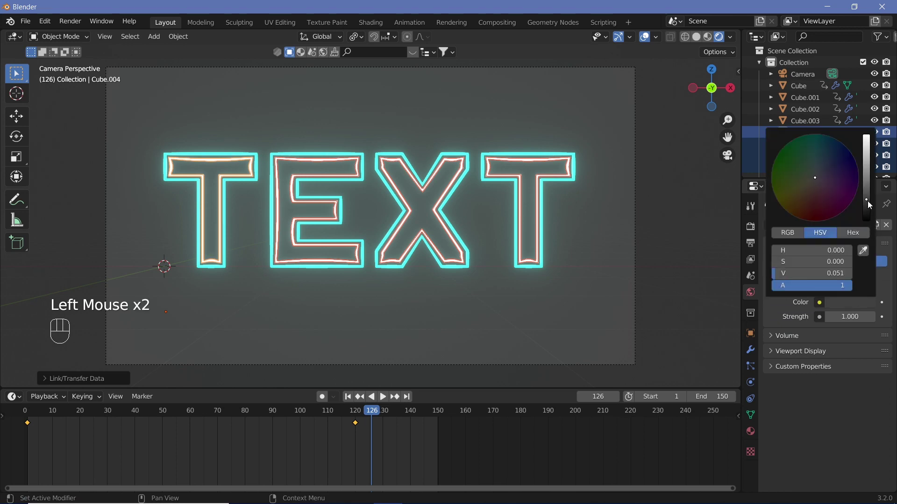
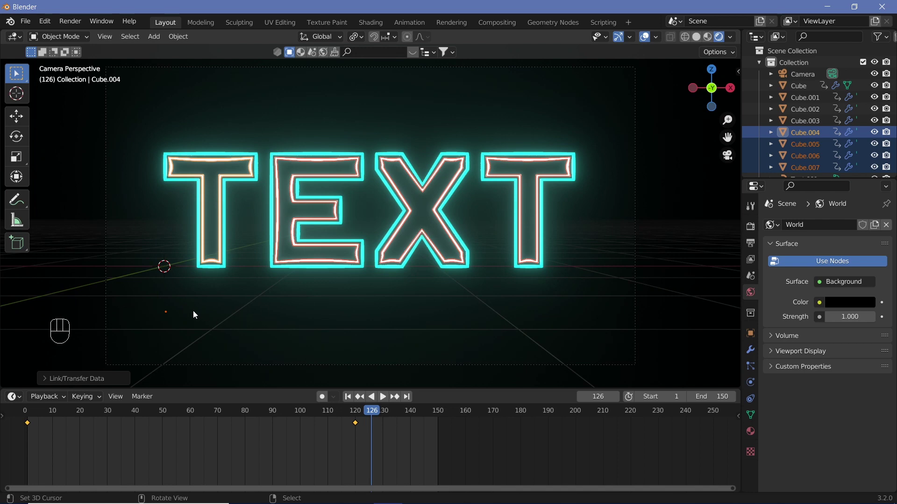
left_click_drag(363, 412, 326, 432)
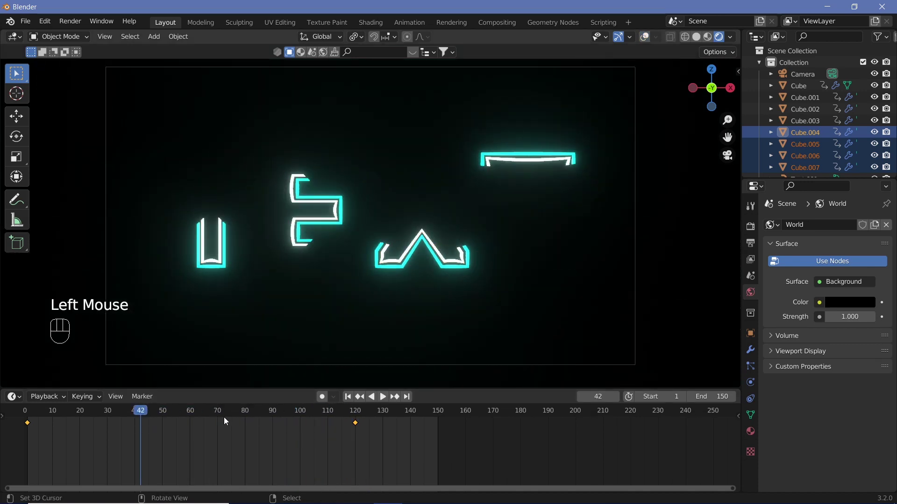
key("shift+space")
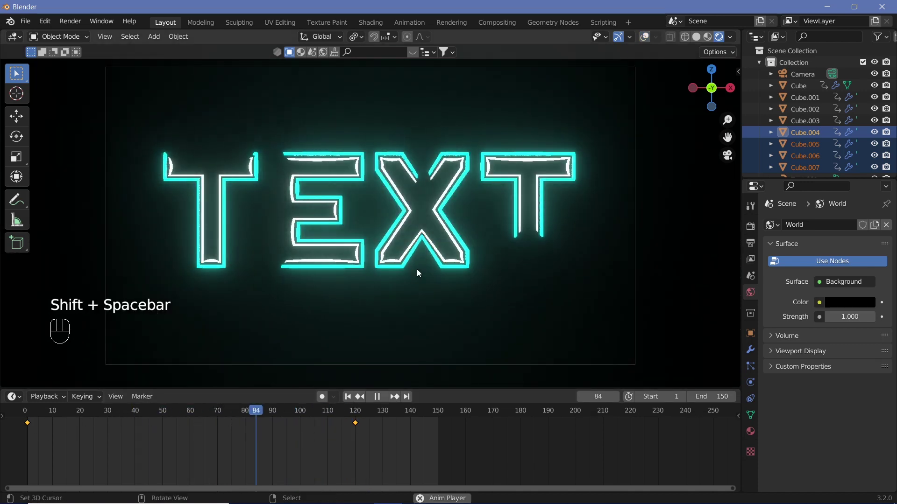
key("shift+space")
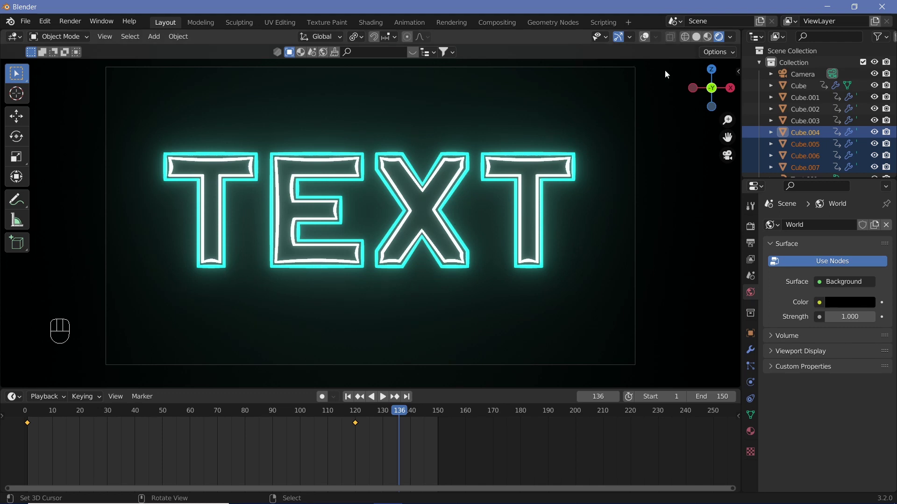
- Add a mesh plane to the scene behind the TEXT outlines
left_click(649, 42)
key("shift+a")
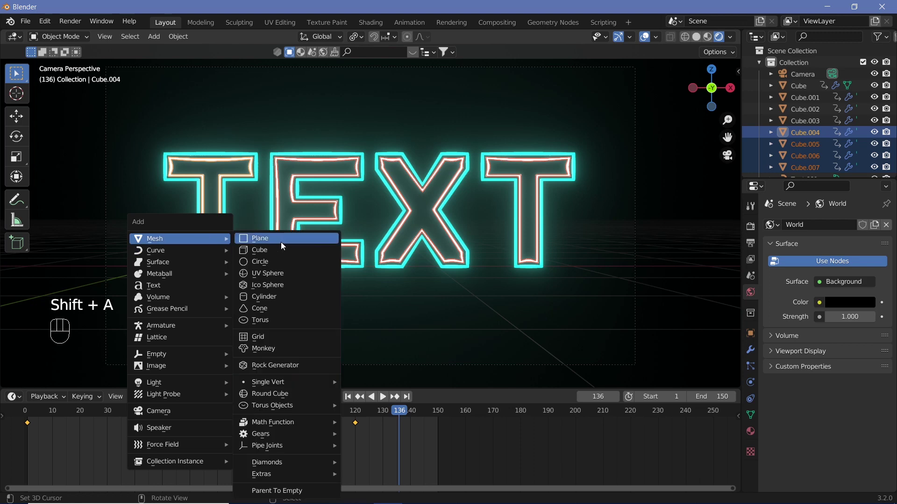
key("r")
key("x")
key("9")
key("0")
key("Return")
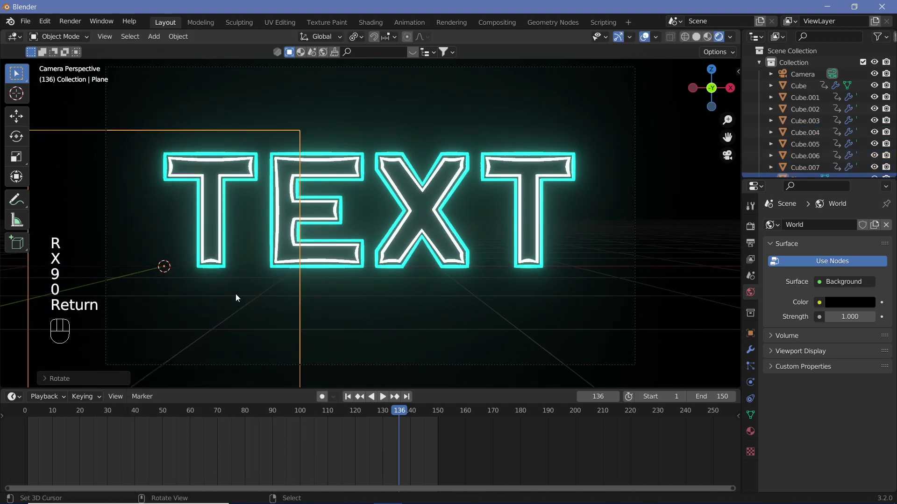
- Stand the plane upright, shift it up along Z and scale it about 2.5 times as a backdrop
key("g")
key("y")
key("g")
key("x")
left_click(463, 309)
key("g")
key("z")
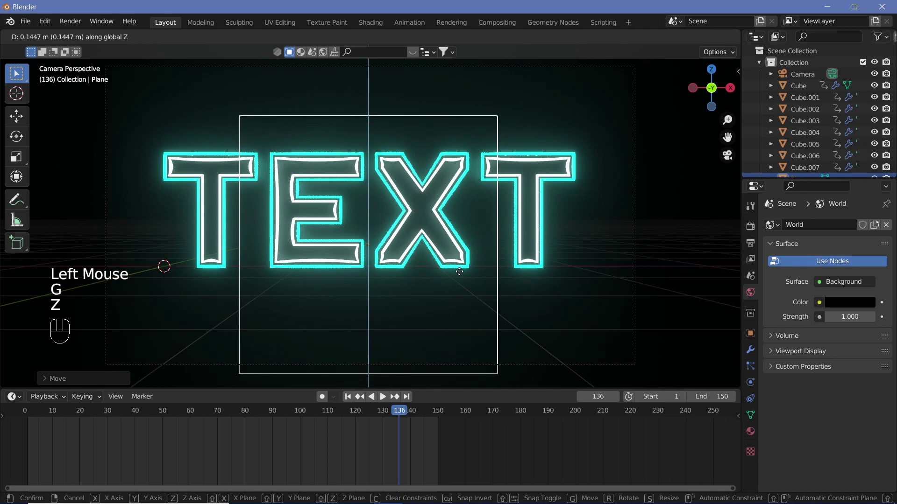
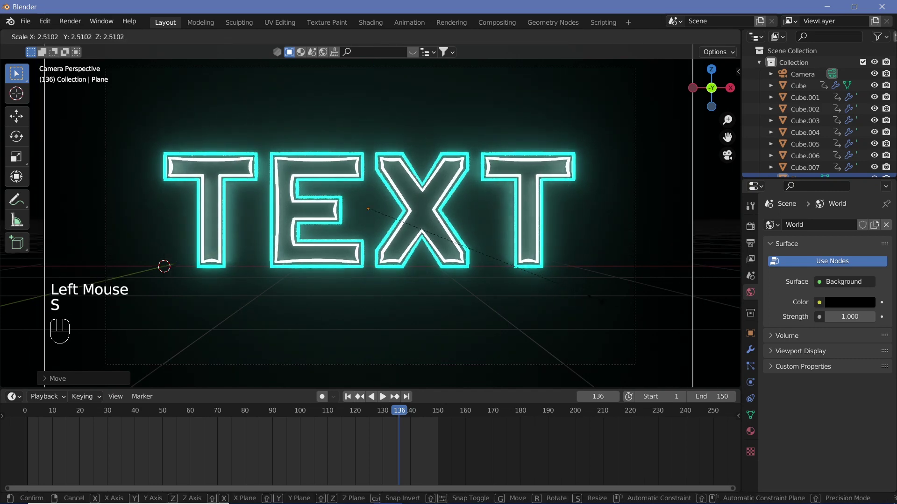
left_click(580, 297)
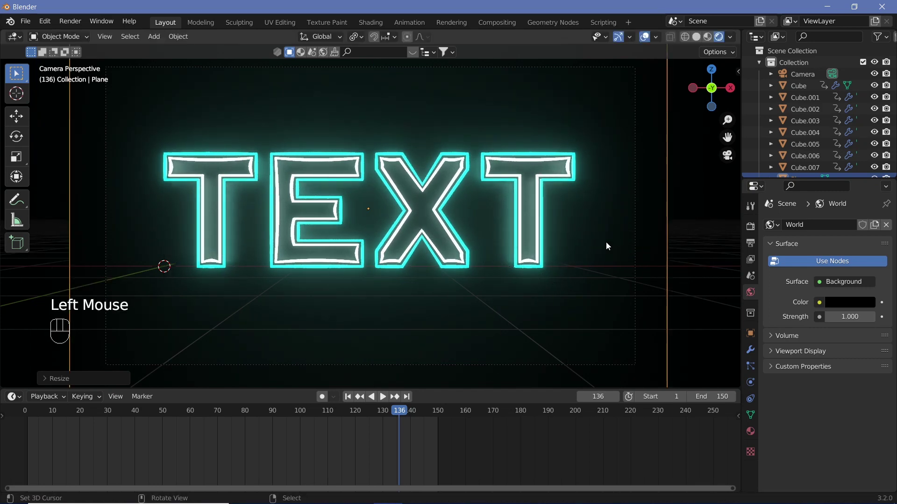
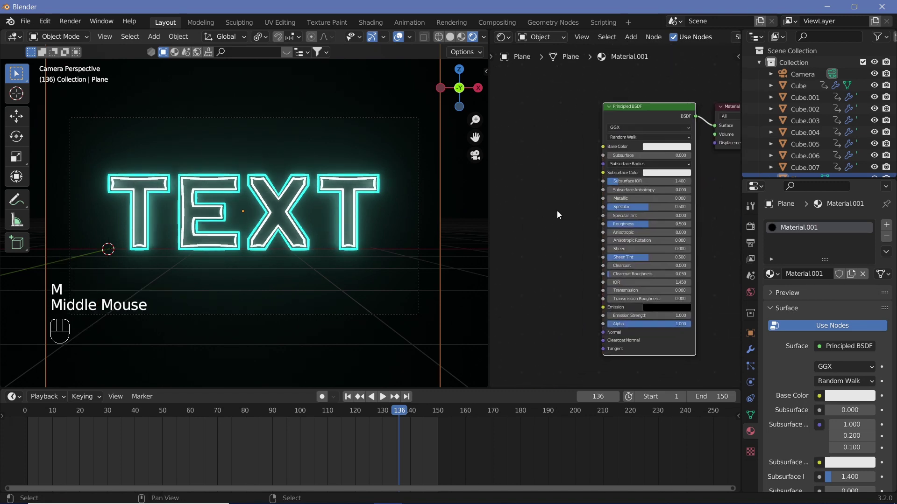
- Wire a Voronoi Texture's colour into a ColorRamp and tighten the ramp so fewer cells stay bright
key("shift+a")
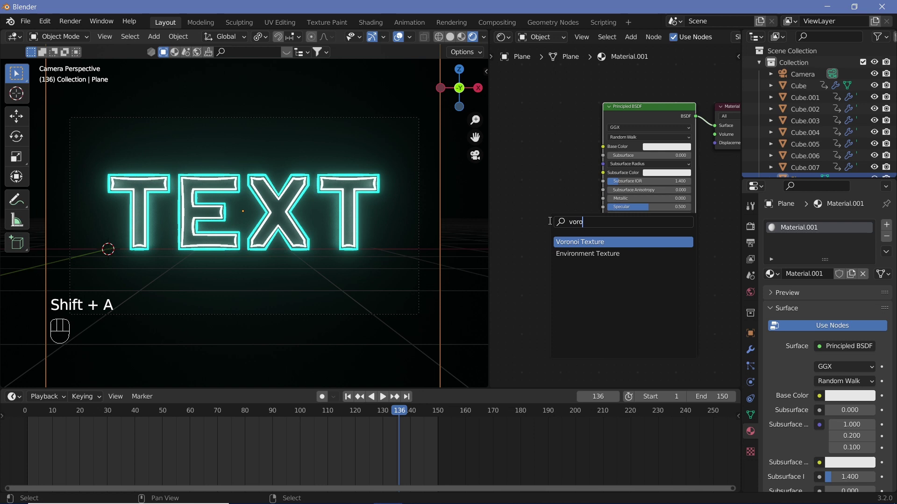
key("shift+a")
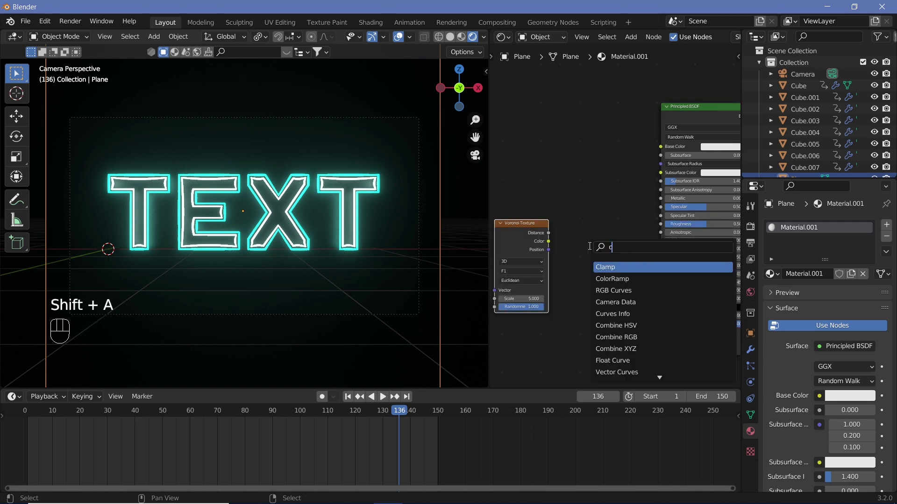
left_click_drag(513, 265, 546, 275)
left_click(550, 254)
left_click_drag(619, 253, 600, 249)
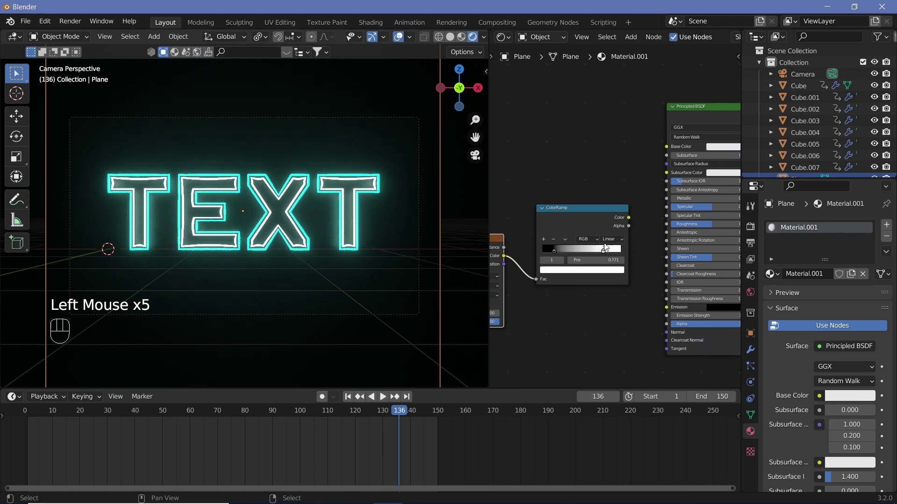
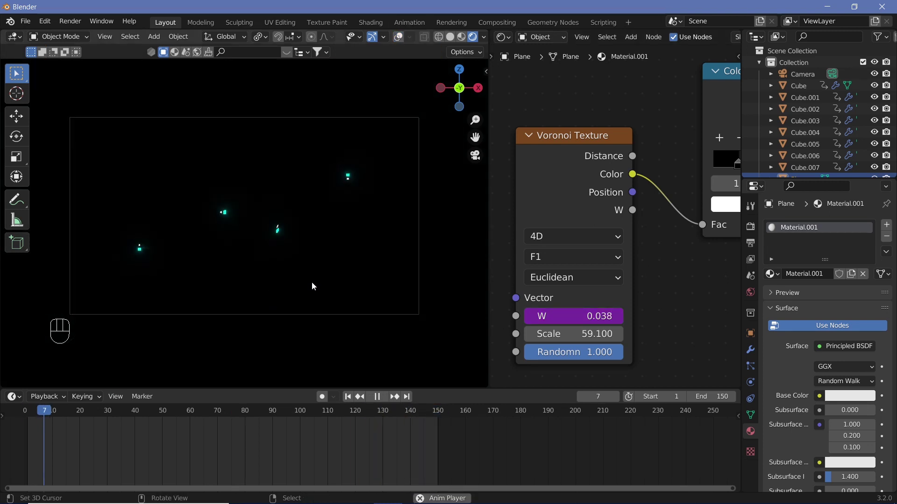
- Restart and replay the animation to review the Voronoi backdrop
key("shift+space")
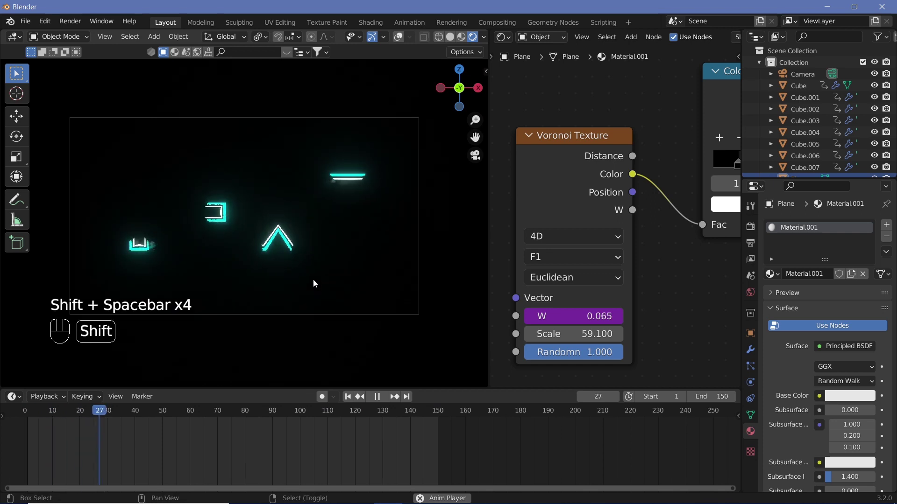
key("shift+space")
key("shift+space")
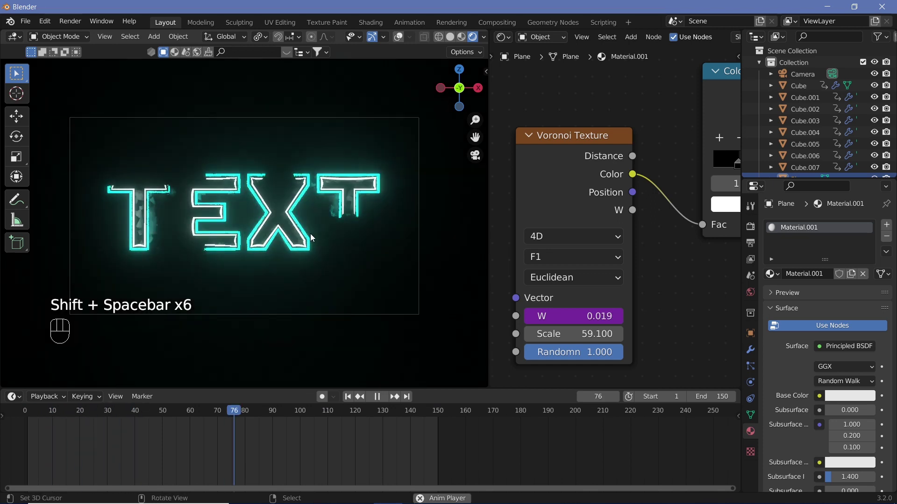
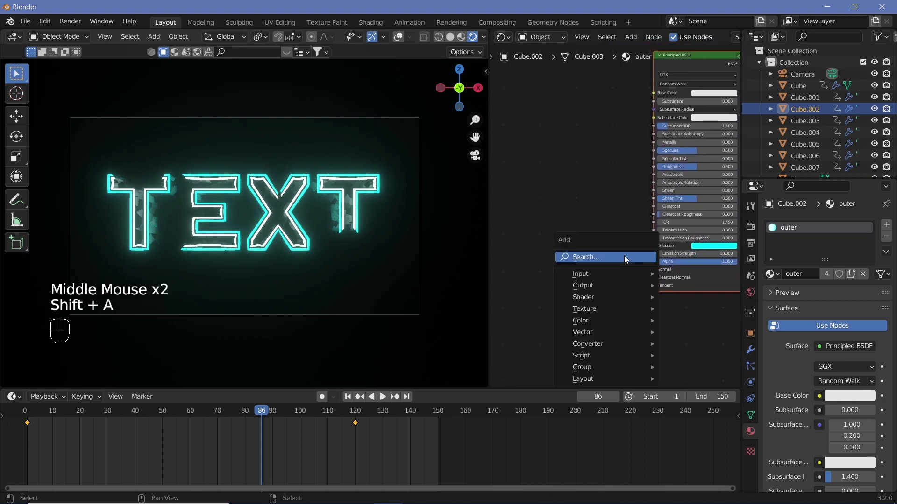
- Add a Noise Texture and a Math Add node to the 'outer' material beside its ColorRamp
key("shift+a")
left_click(613, 251)
middle_click(614, 250)
key("shift+a")
left_click(536, 274)
left_click_drag(541, 266, 577, 287)
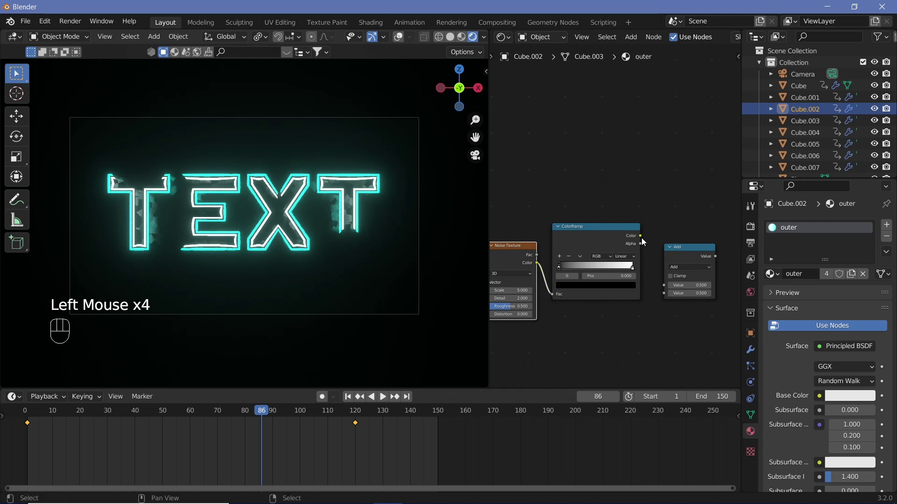
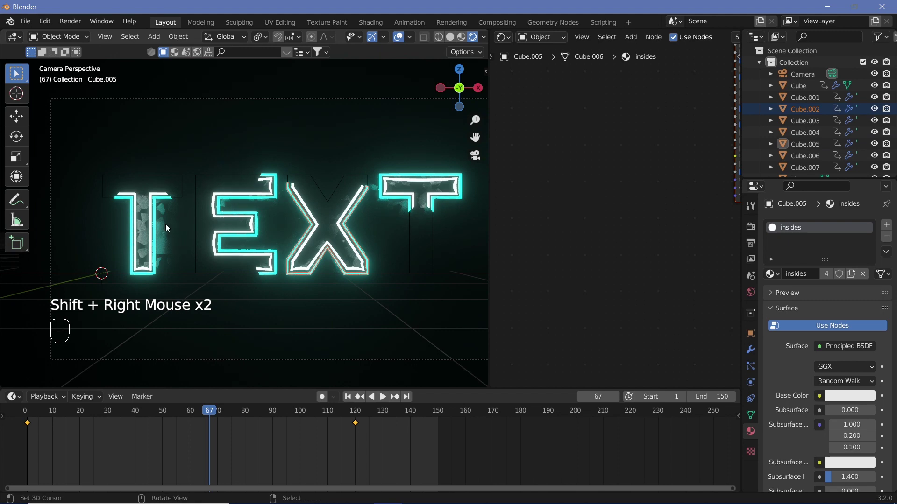
- Select all the letter outline Cube pieces together in the Outliner
right_click(151, 226)
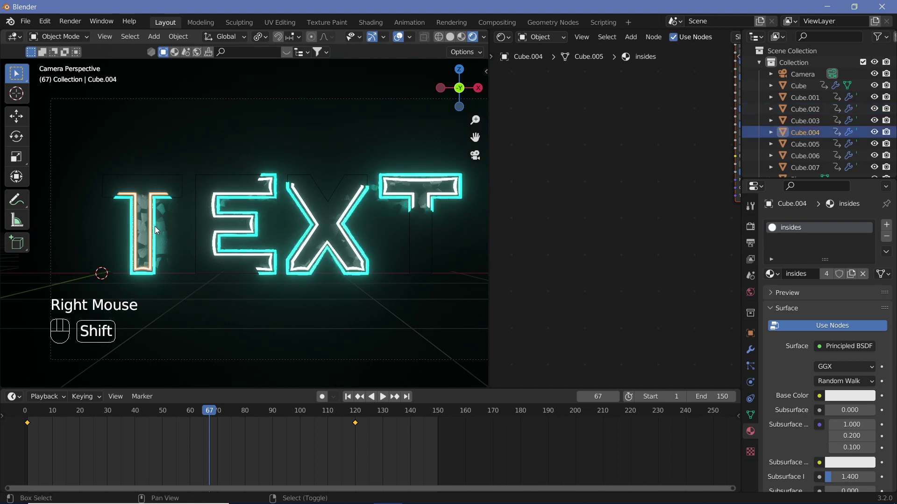
right_click(156, 228)
right_click(235, 216)
right_click(257, 224)
right_click(260, 226)
right_click(409, 198)
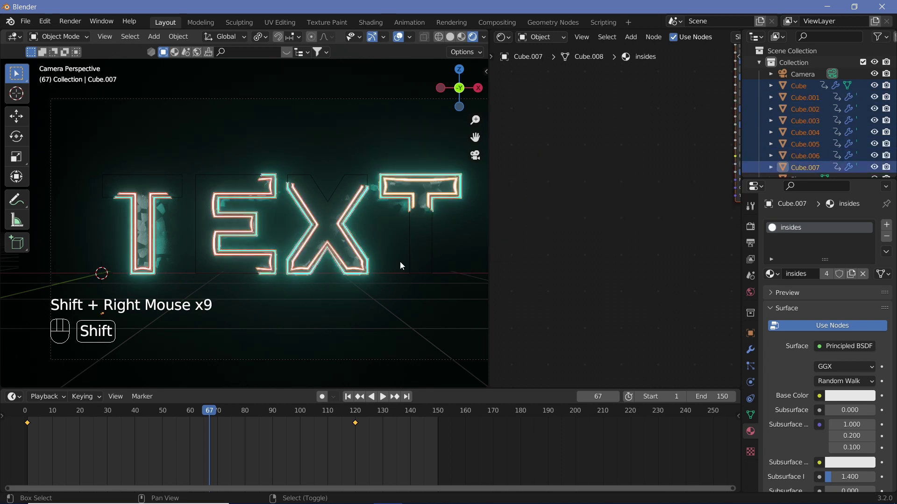
- Slide the selected pieces' keyframes later on the timeline and play back to check timing
key("g")
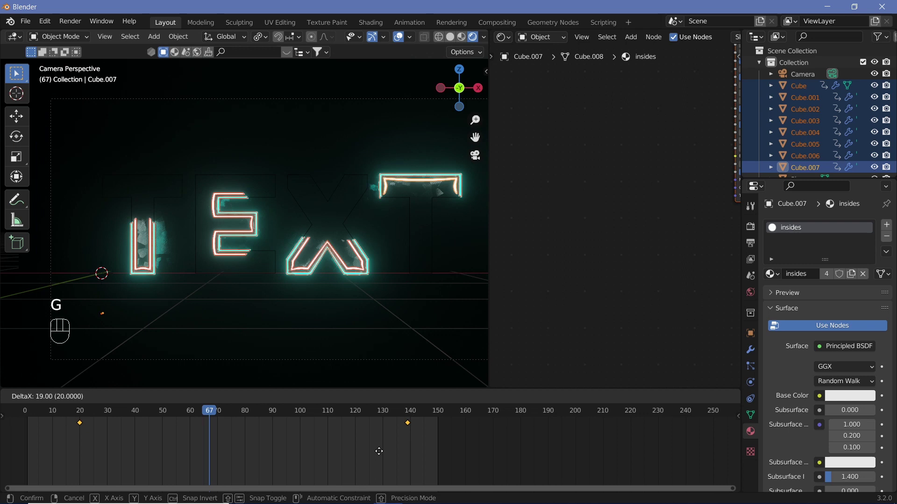
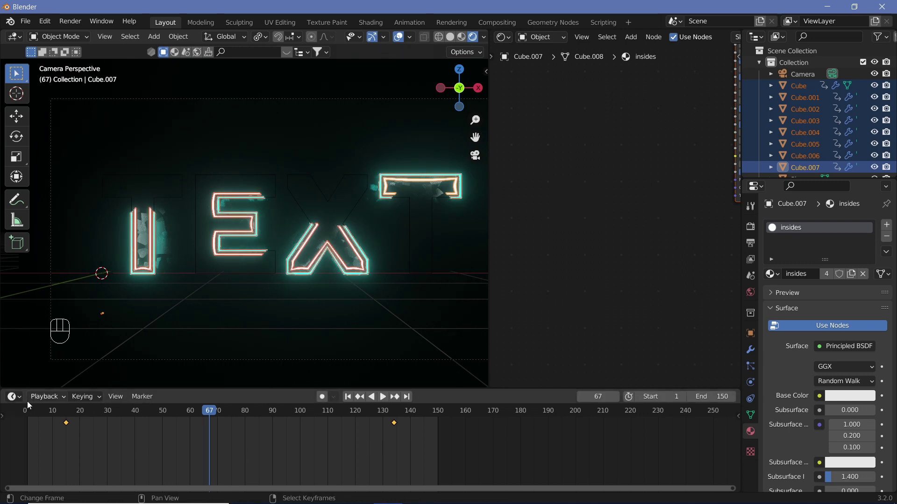
left_click(72, 414)
left_click_drag(391, 159, 336, 244)
key("shift+space")
left_click_drag(383, 279, 371, 279)
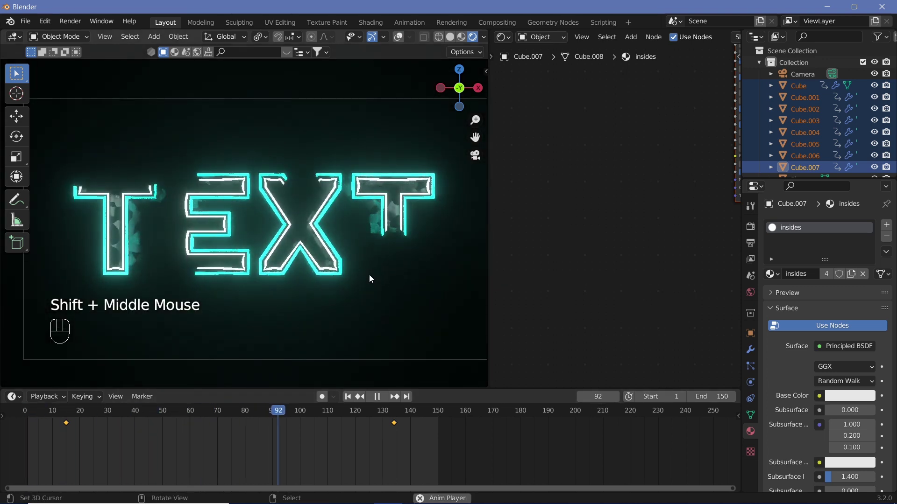
- Stop playback and bring up the render Output settings
key("shift+space")
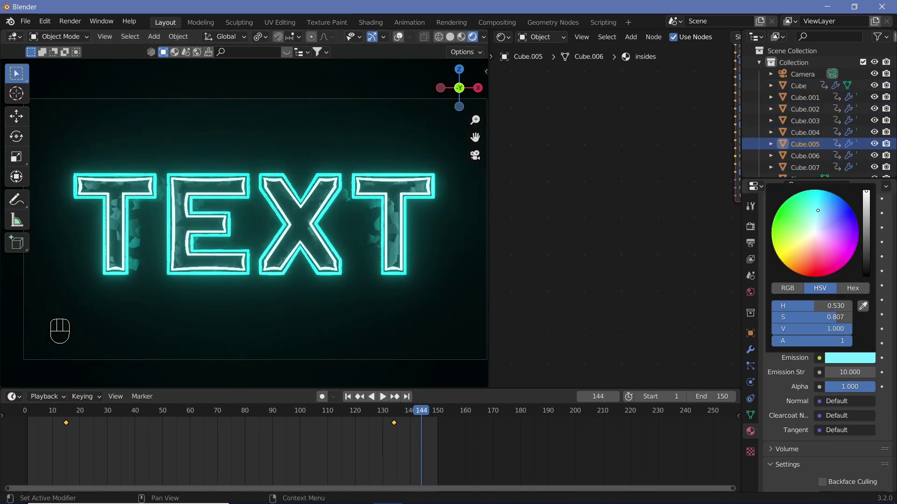
key("shift+space")
key("shift+space")
key("shift+space")
key("shift+space")
left_click(752, 250)
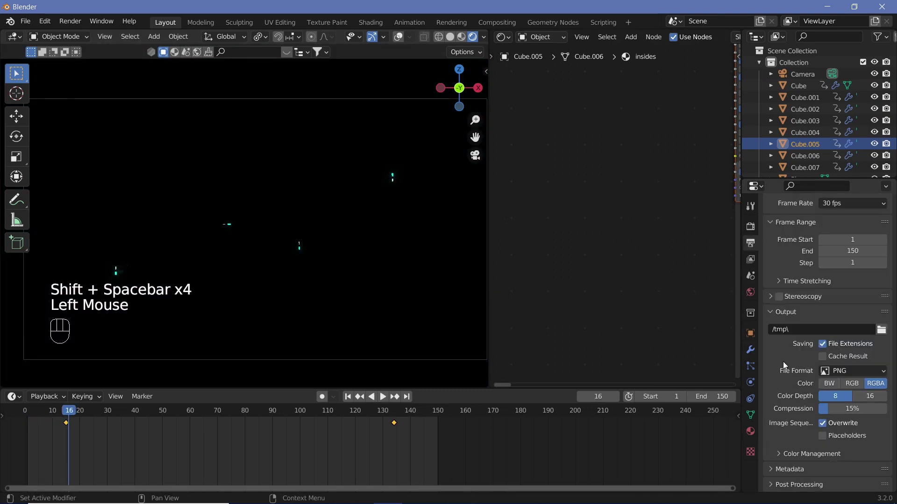
scroll("down", 3)
left_click_drag(844, 371, 806, 400)
scroll("down", 3)
- Set file format to FFmpeg Video with MPEG-4 container and H.264 encoding
left_click(784, 452)
scroll("down", 3)
left_click_drag(846, 363, 790, 422)
left_click_drag(828, 428, 840, 392)
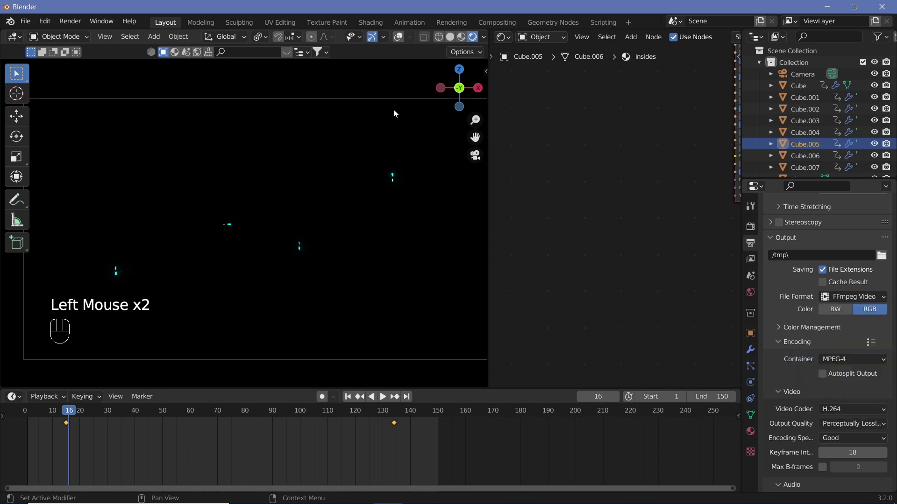